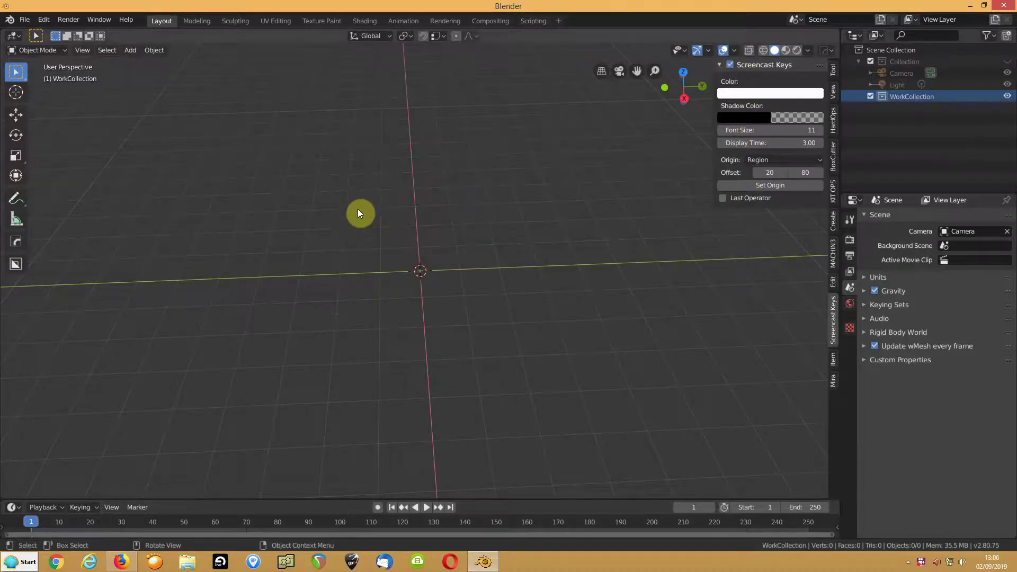
# Step: Browse the Add menu's Mesh submenu in the viewport
pyautogui.click(359, 213)
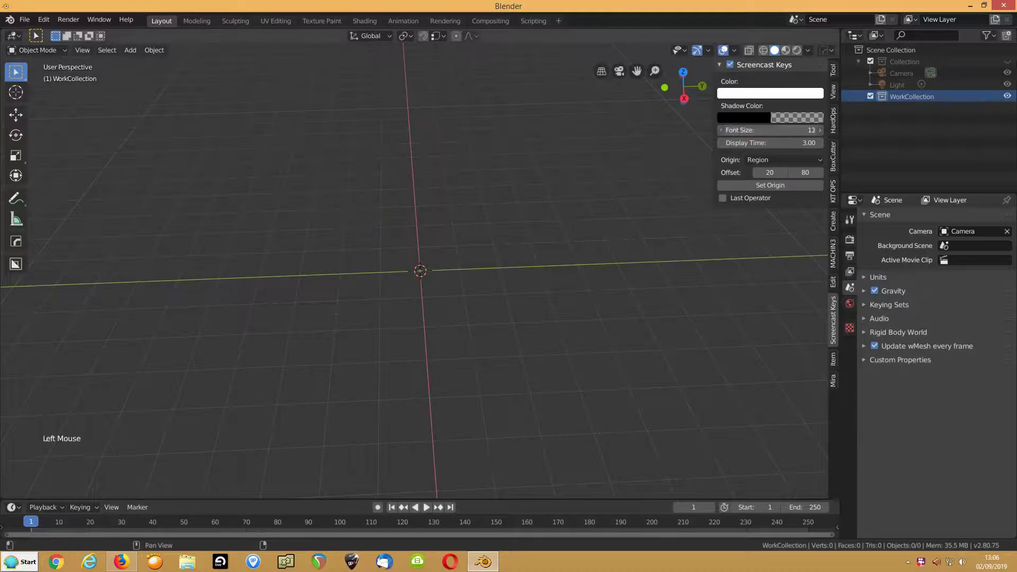
pyautogui.click(492, 191)
# Step: Add a cylinder mesh at the origin and expand its creation settings
pyautogui.press('n')
pyautogui.press('shift+a')
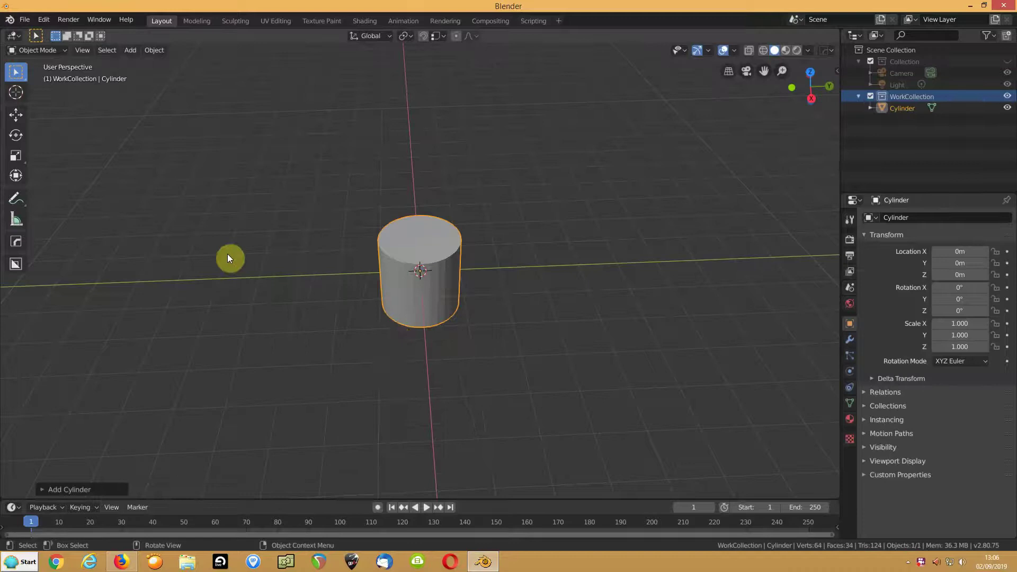
pyautogui.click(43, 495)
pyautogui.click(130, 394)
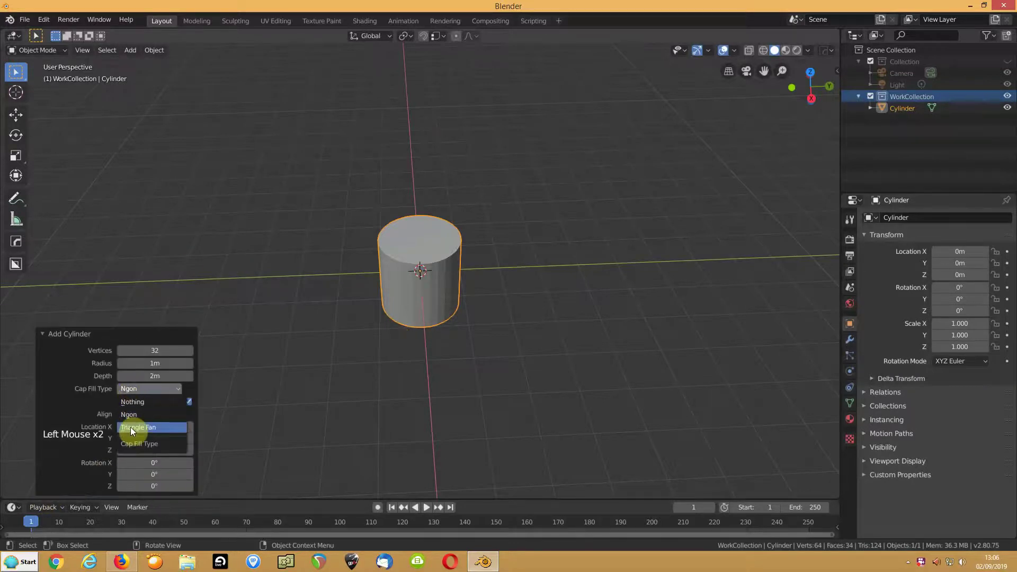
# Step: Set the cylinder's Cap Fill Type to Nothing so it becomes an open tube
pyautogui.click(267, 275)
pyautogui.scroll(3)
pyautogui.click(371, 291)
pyautogui.scroll(3)
pyautogui.middleClick(353, 313)
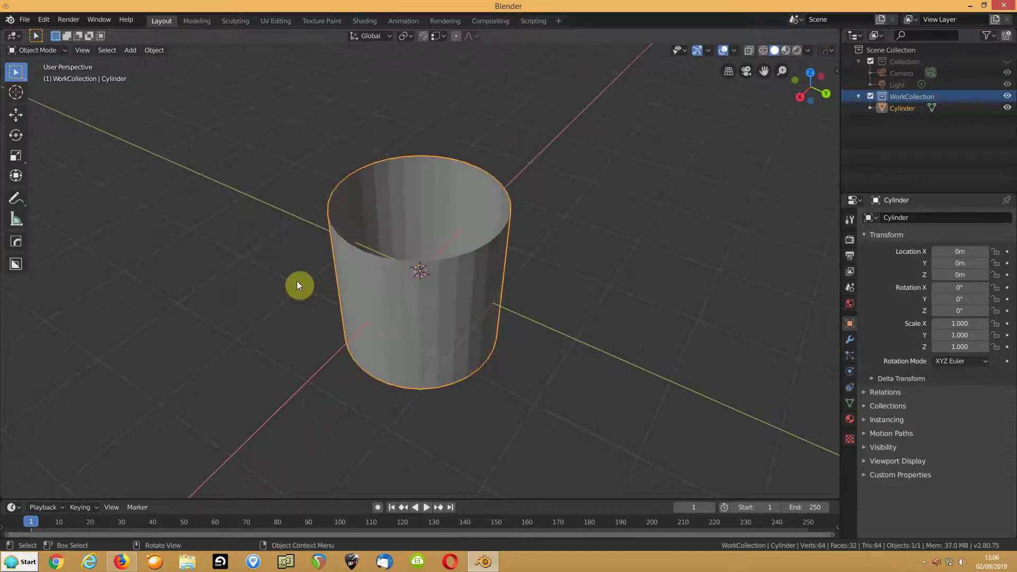
# Step: Enter Edit Mode on the tube and settle on edge select mode
pyautogui.press('Tab')
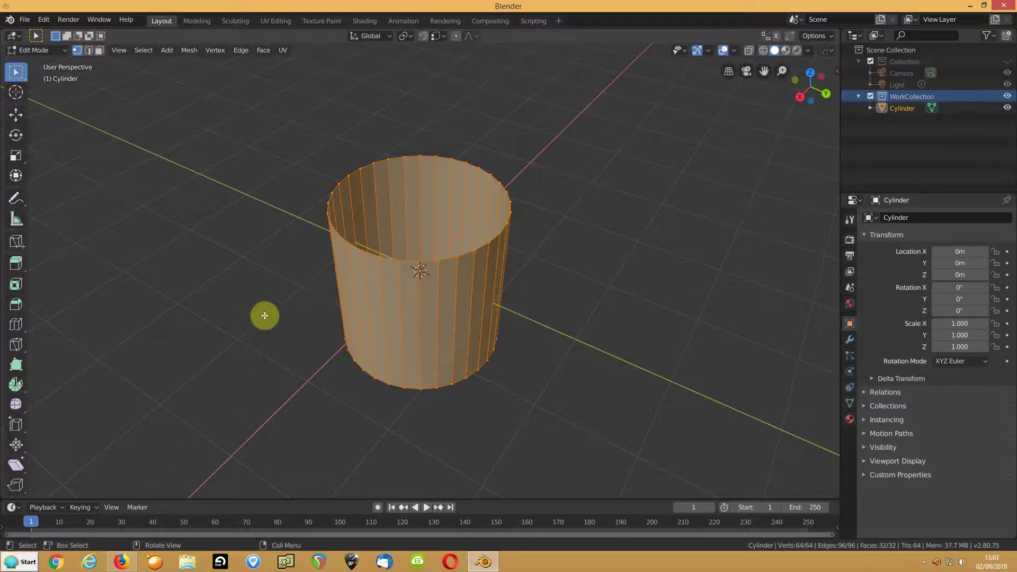
pyautogui.click(90, 57)
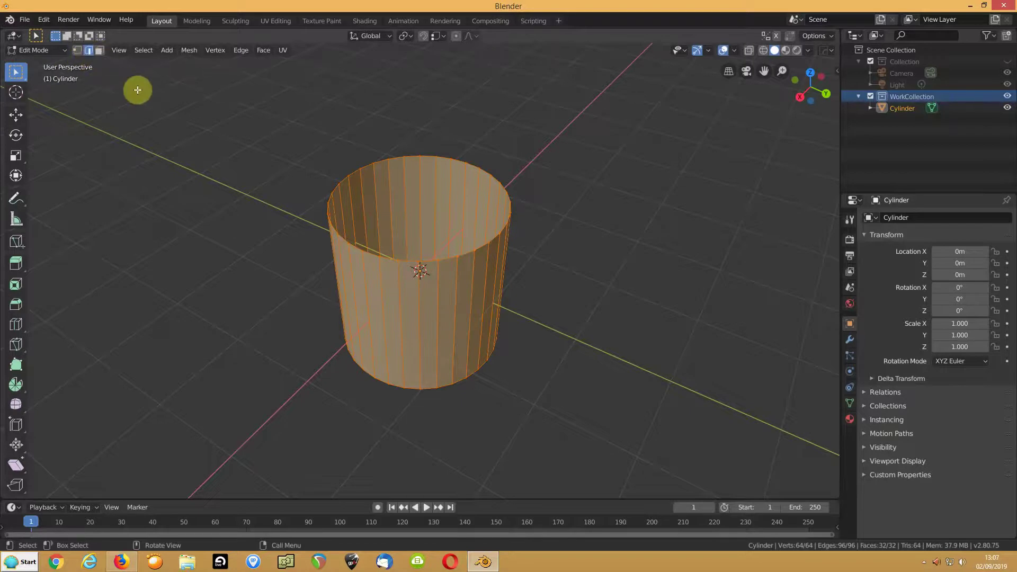
pyautogui.press('1')
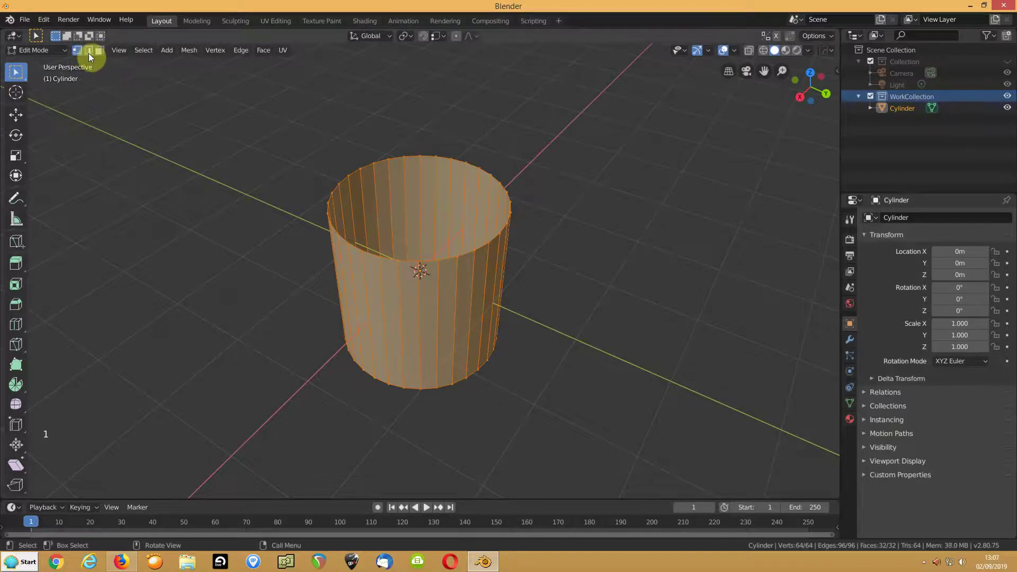
pyautogui.press('2')
pyautogui.press('3')
pyautogui.press('2')
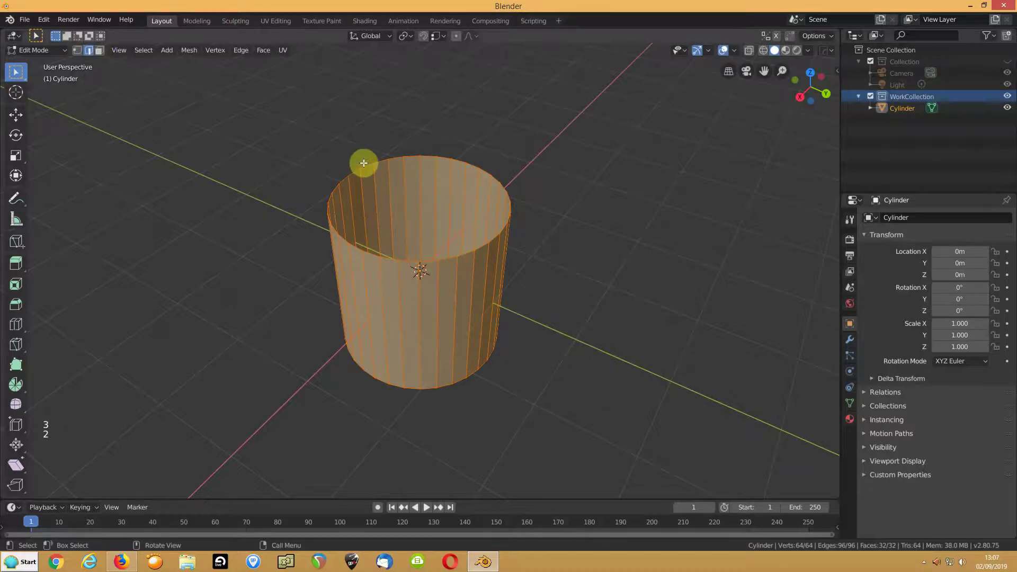
# Step: Select the whole top rim loop and fill it with a single n-gon face
pyautogui.click(365, 162)
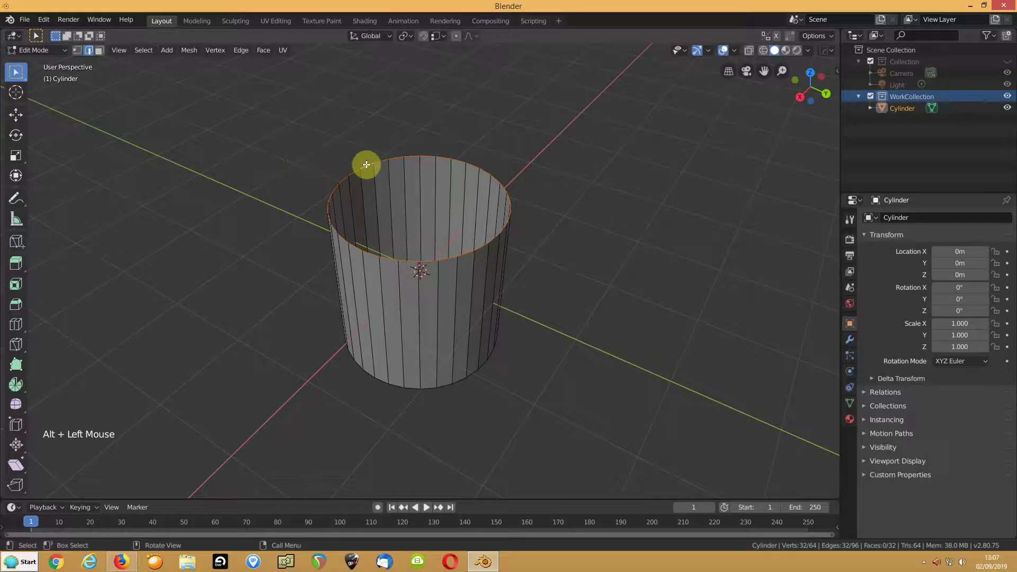
pyautogui.click(364, 162)
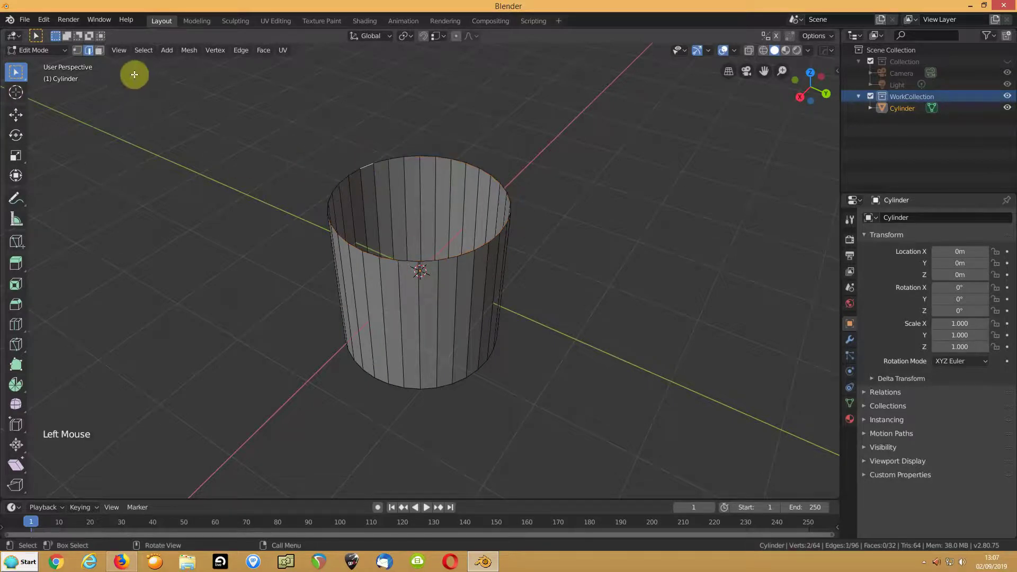
pyautogui.click(240, 52)
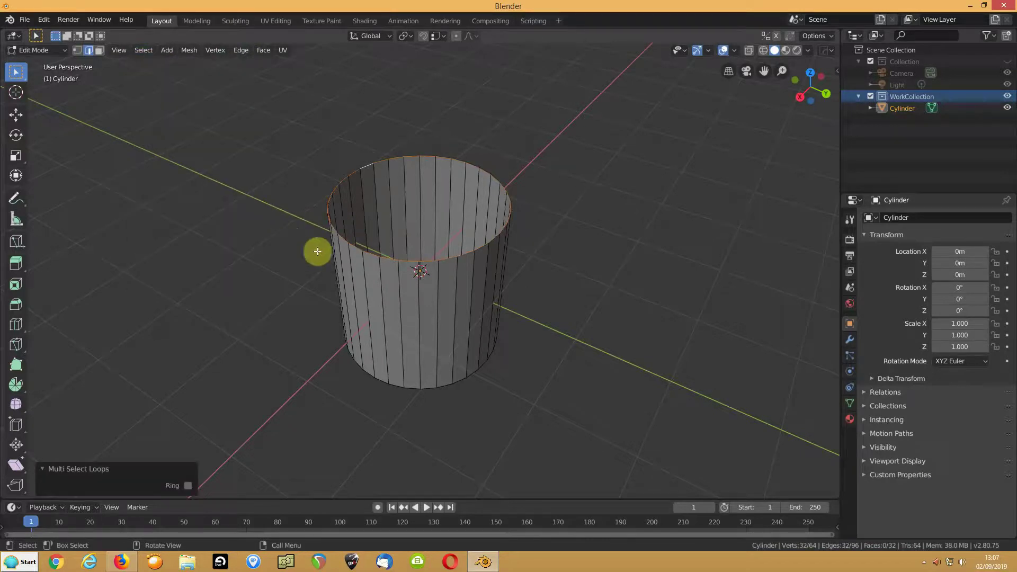
pyautogui.press('f')
pyautogui.middleClick(291, 295)
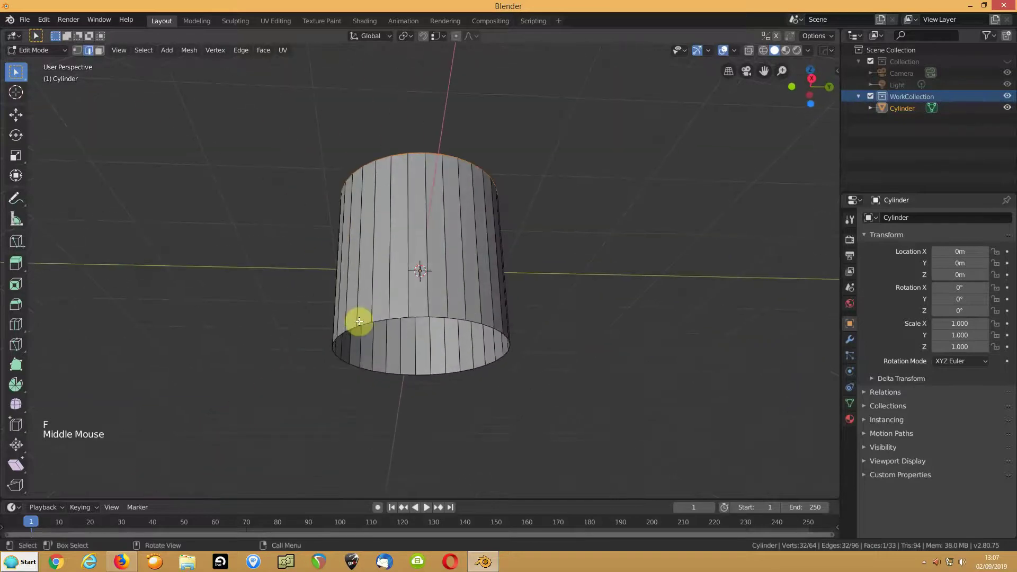
pyautogui.click(363, 322)
# Step: Select the bottom rim loop via Select Loops > Edge Loops and fill it with a face
pyautogui.click(145, 55)
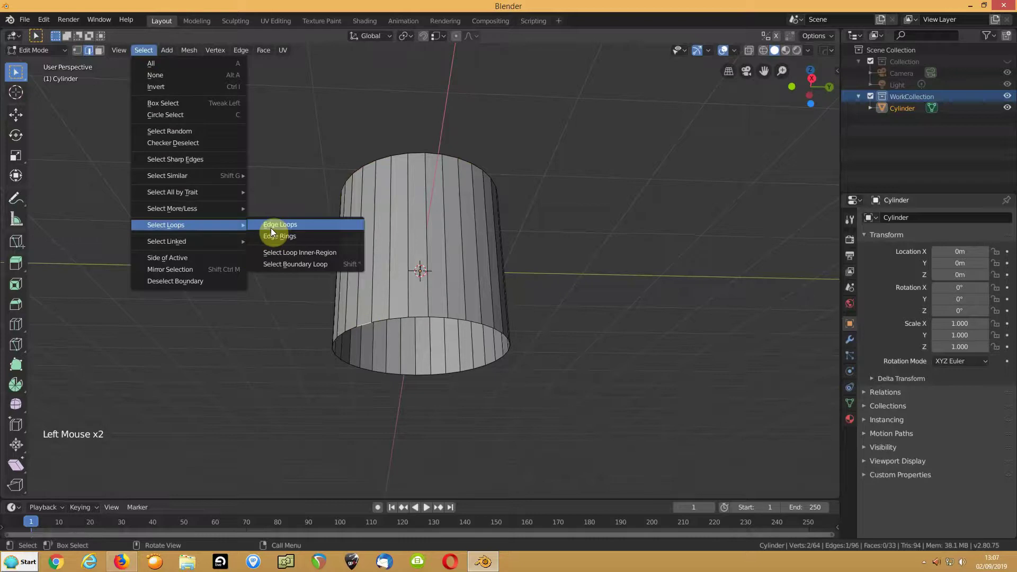
pyautogui.press('f')
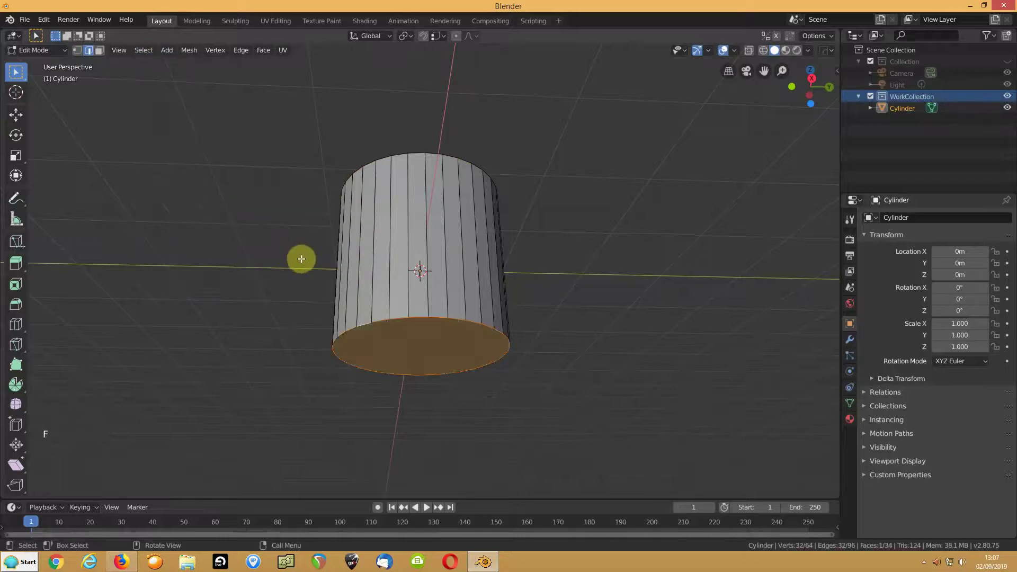
pyautogui.middleClick(374, 231)
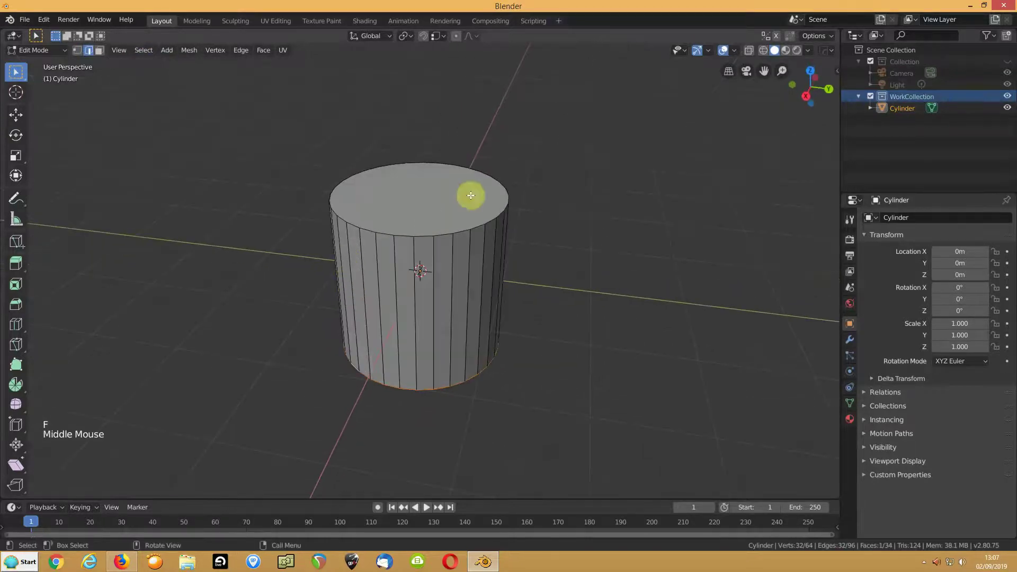
pyautogui.middleClick(421, 234)
pyautogui.middleClick(419, 239)
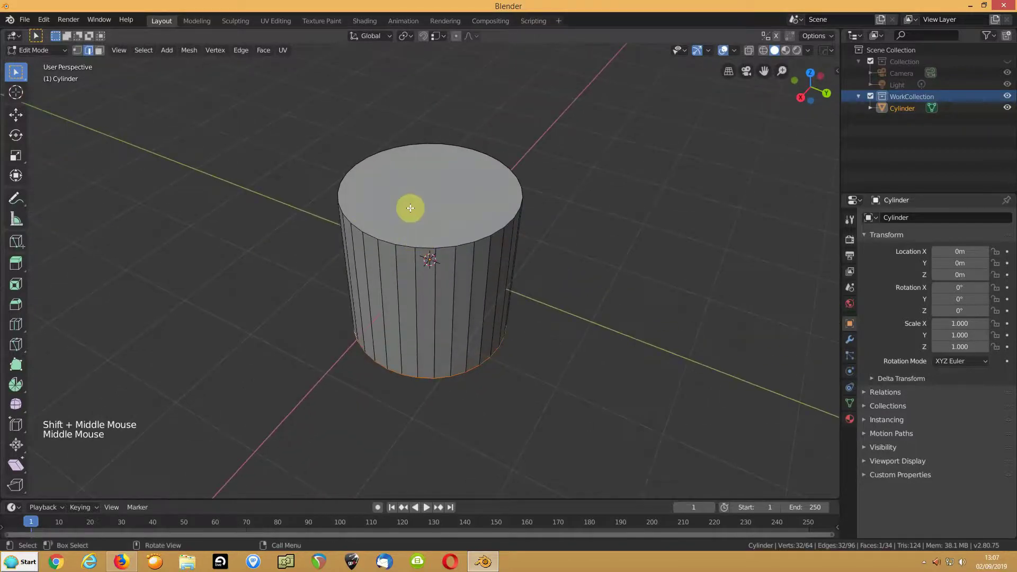
# Step: Delete the top cap face in face select mode
pyautogui.press('3')
pyautogui.click(421, 209)
pyautogui.press('Delete')
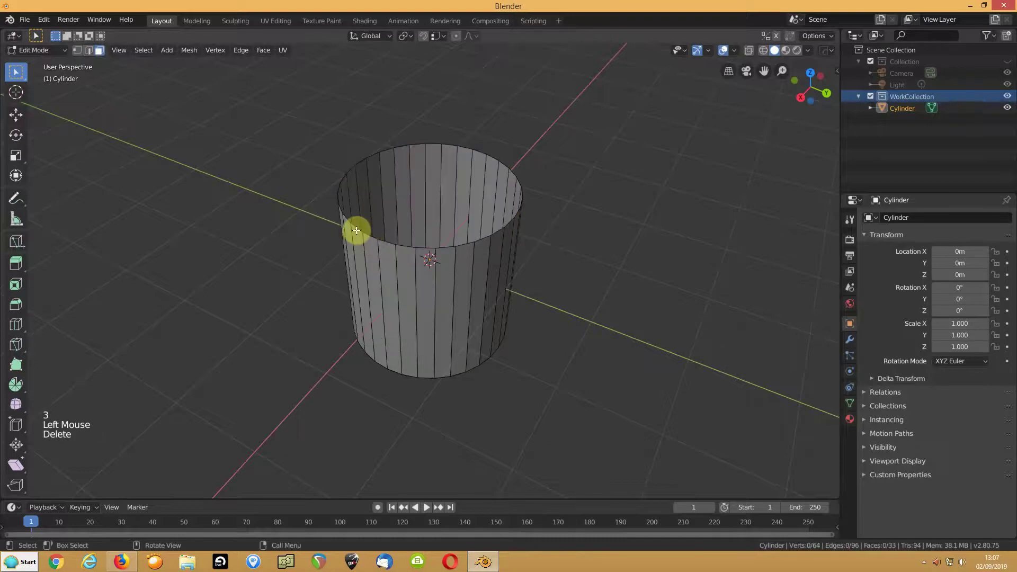
# Step: Reselect the top rim loop and fill it with a fresh cap face
pyautogui.press('2')
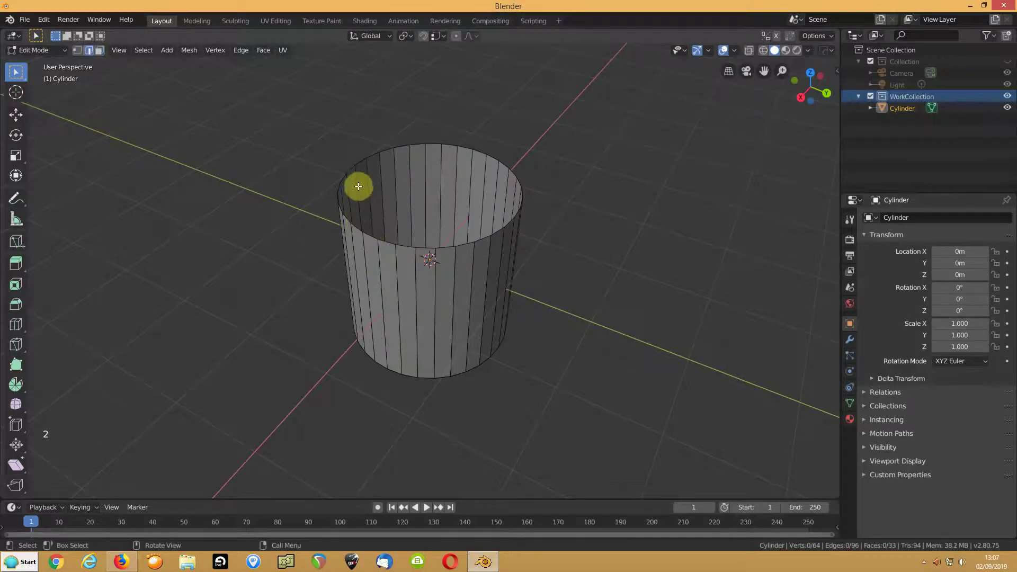
pyautogui.click(389, 146)
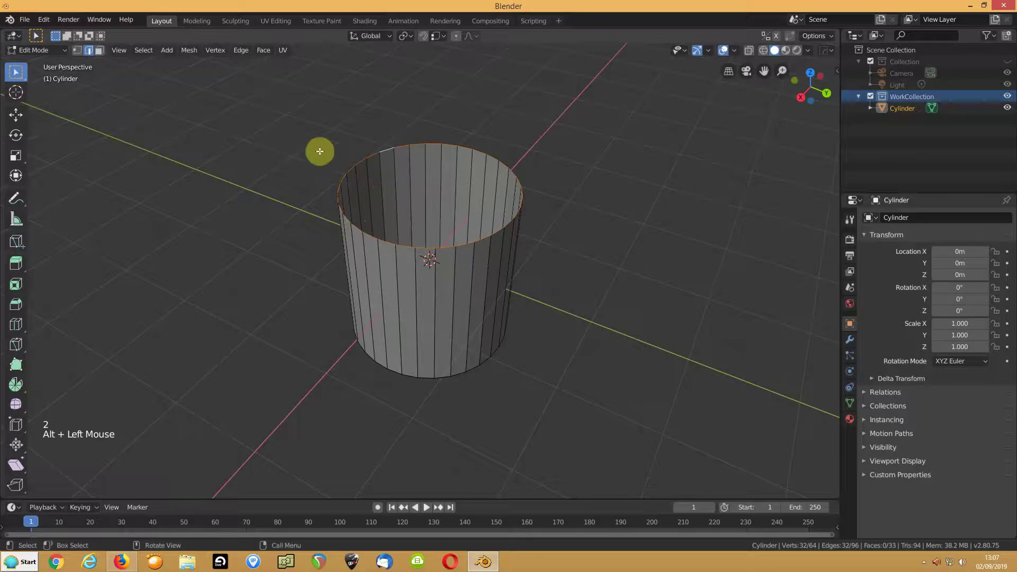
pyautogui.press('f')
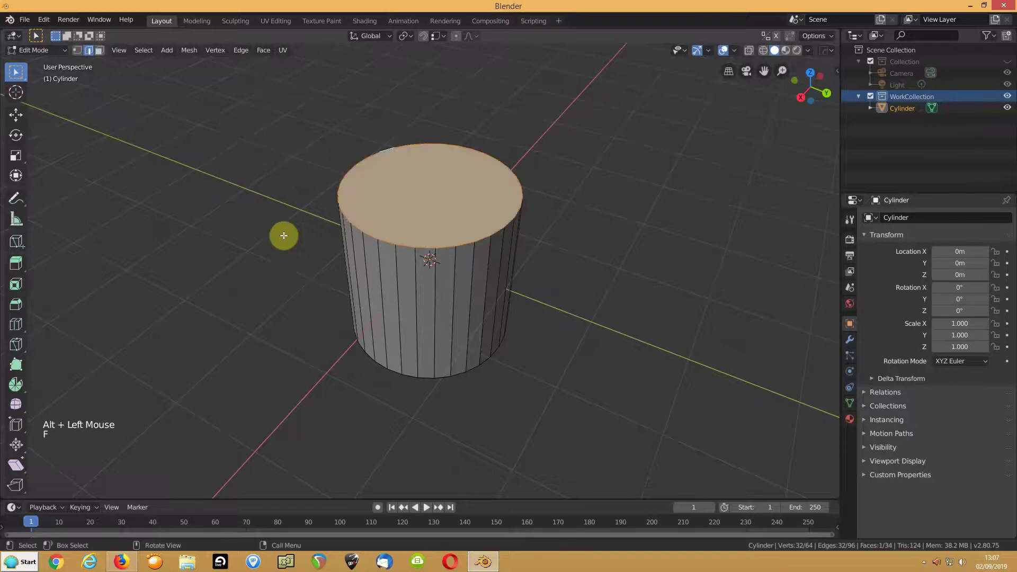
pyautogui.middleClick(288, 250)
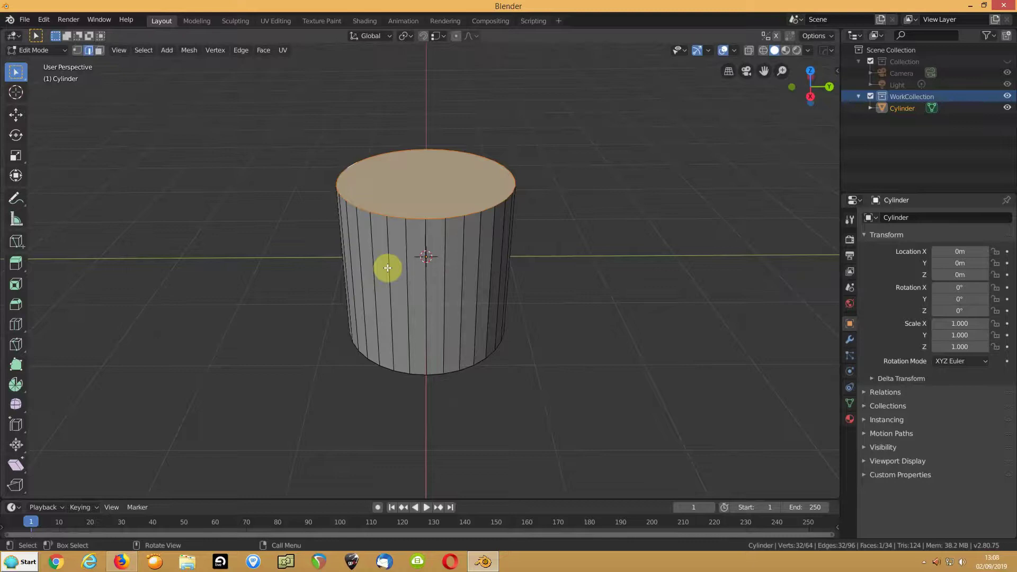
pyautogui.press('ctrl+r')
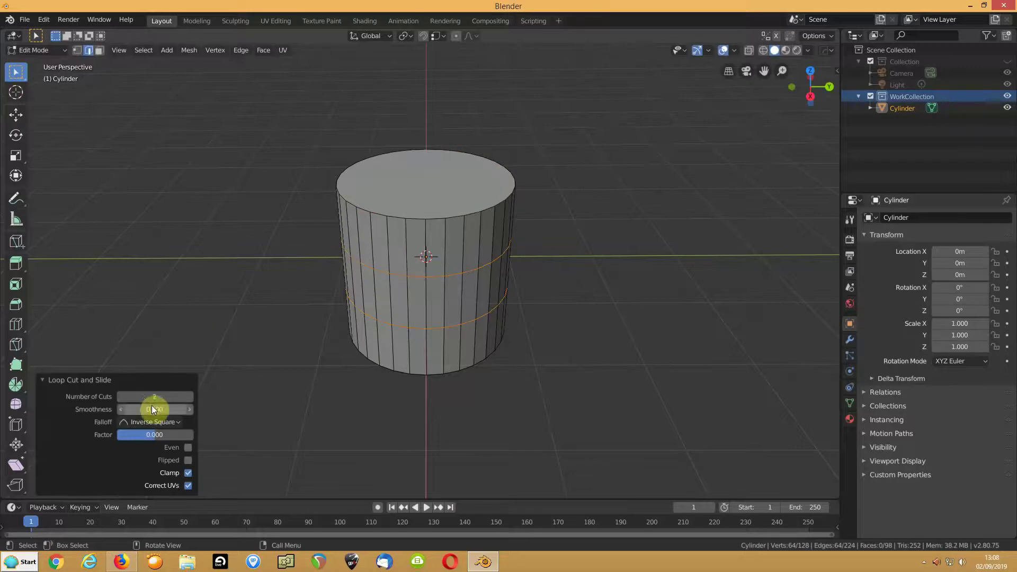
pyautogui.click(191, 406)
pyautogui.click(189, 406)
pyautogui.click(190, 405)
pyautogui.click(121, 401)
pyautogui.click(120, 402)
pyautogui.scroll(-3)
pyautogui.click(120, 402)
pyautogui.click(120, 402)
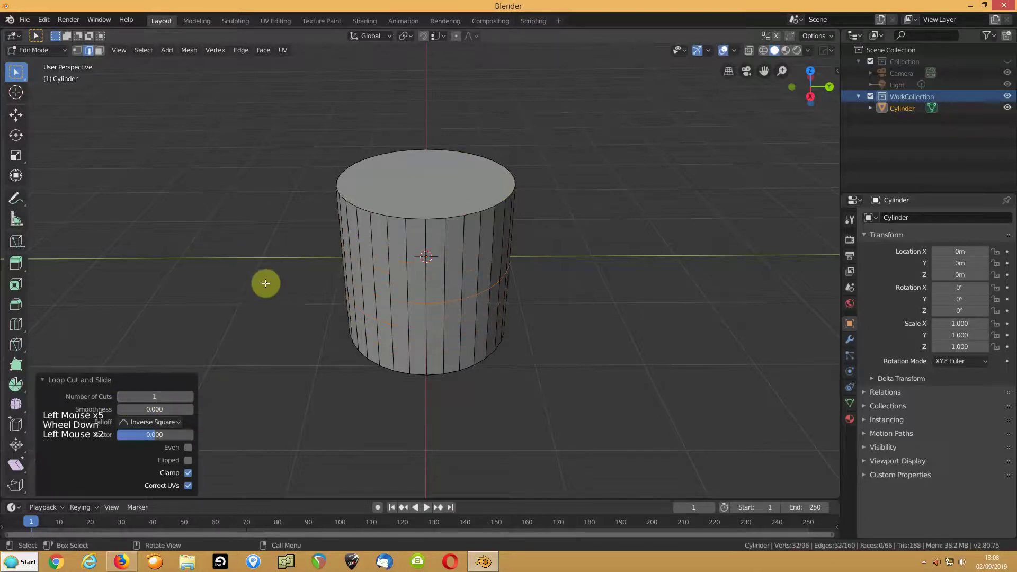
pyautogui.click(300, 267)
pyautogui.middleClick(333, 276)
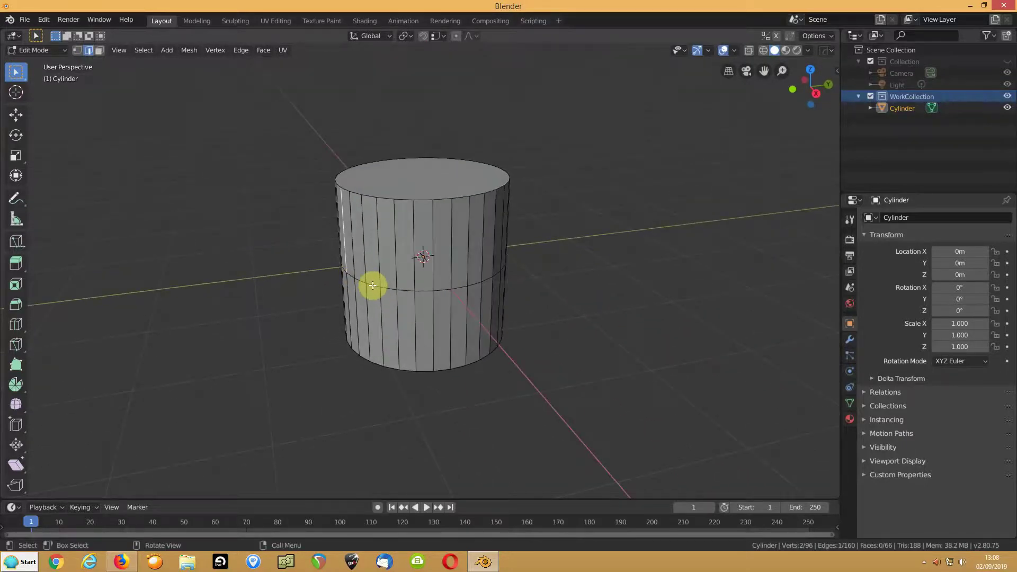
pyautogui.click(371, 283)
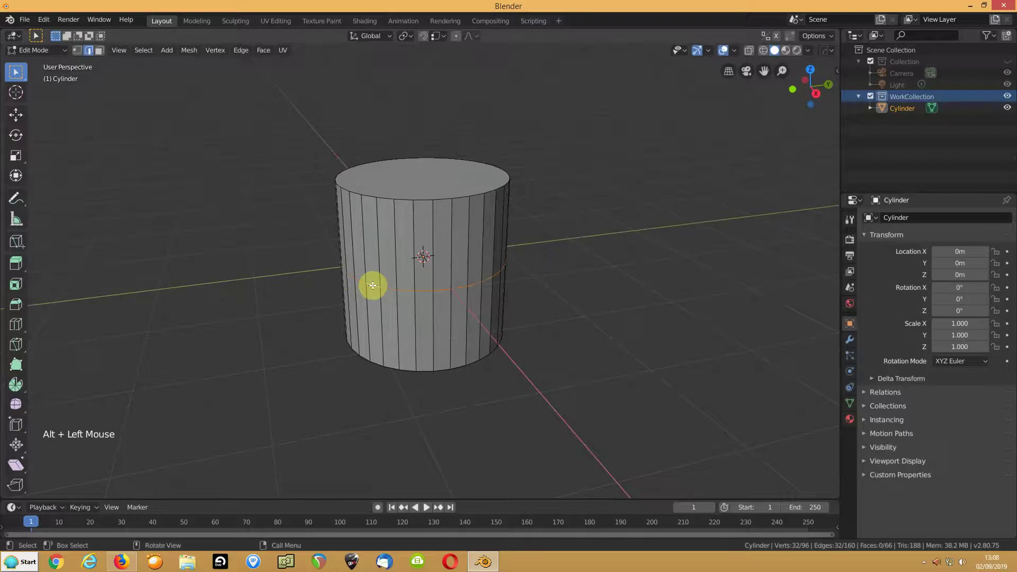
pyautogui.press('ctrl+x')
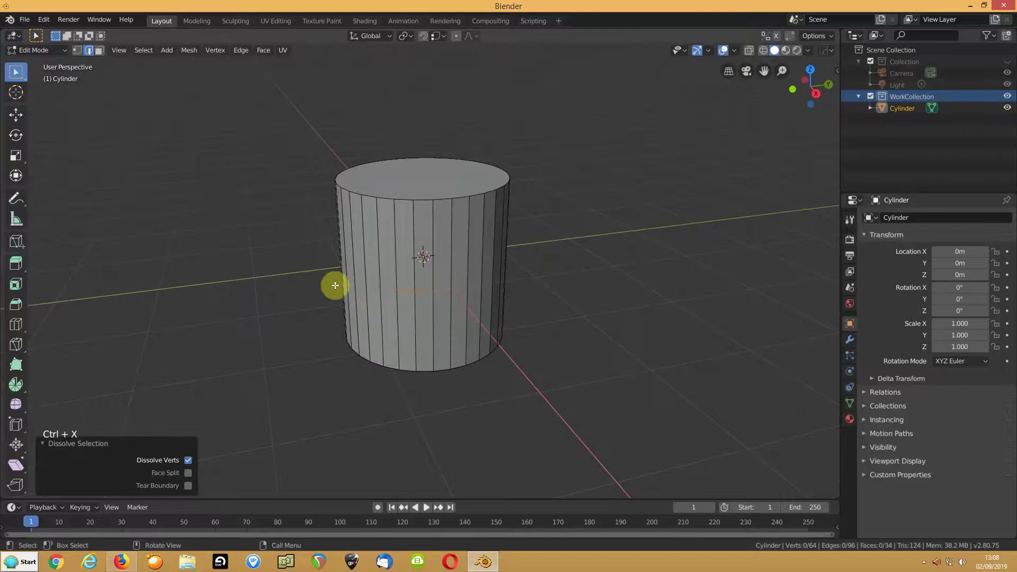
# Step: Loop-cut two rings around the cylinder's middle and start bevelling the band between them
pyautogui.press('ctrl+r')
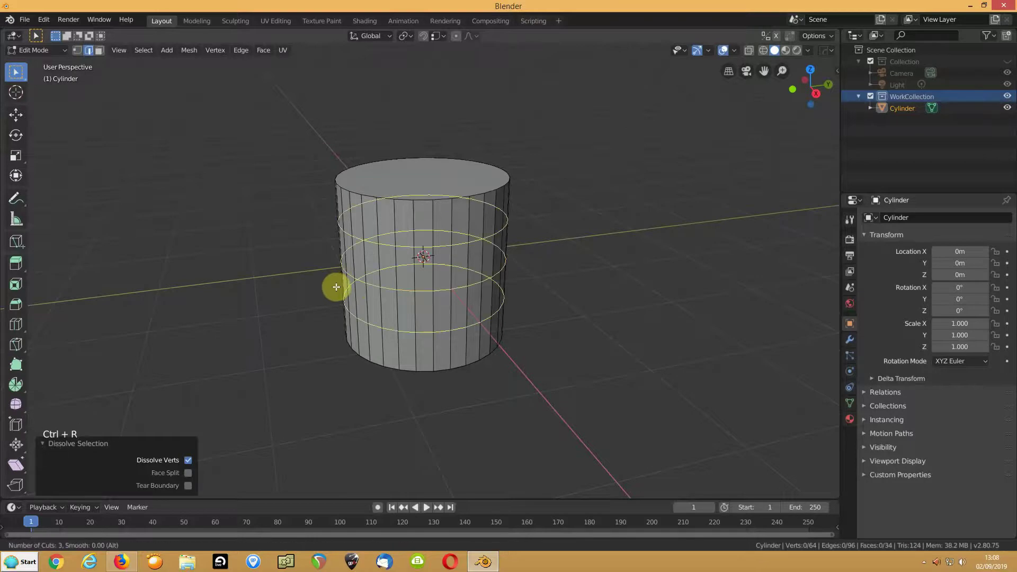
pyautogui.middleClick(313, 274)
pyautogui.press('ctrl+x')
pyautogui.press('ctrl+r')
pyautogui.middleClick(327, 266)
pyautogui.scroll(-3)
pyautogui.press('ctrl+b')
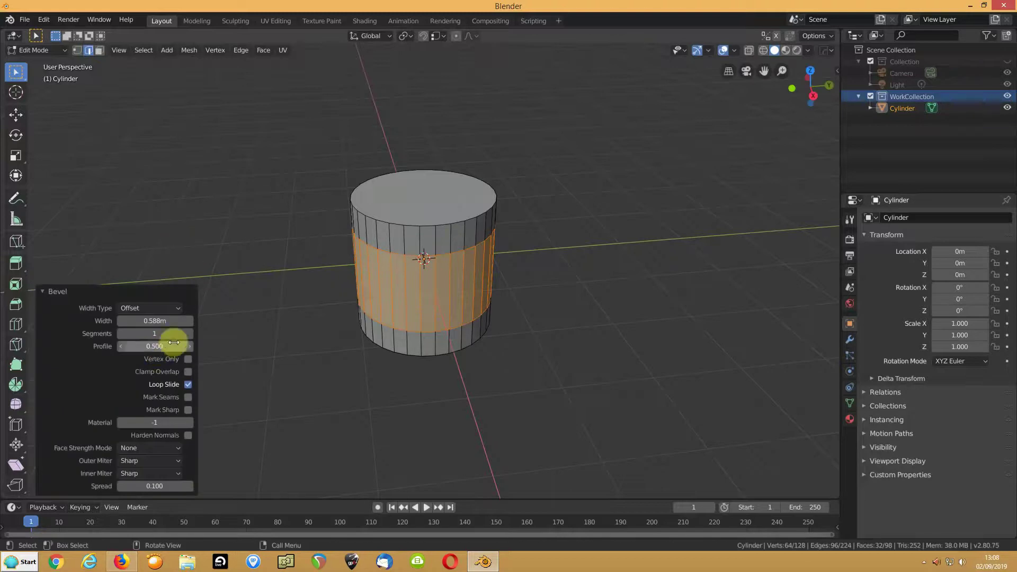
# Step: Set the bevel to 2 segments with Percent width type at 50%
pyautogui.click(189, 338)
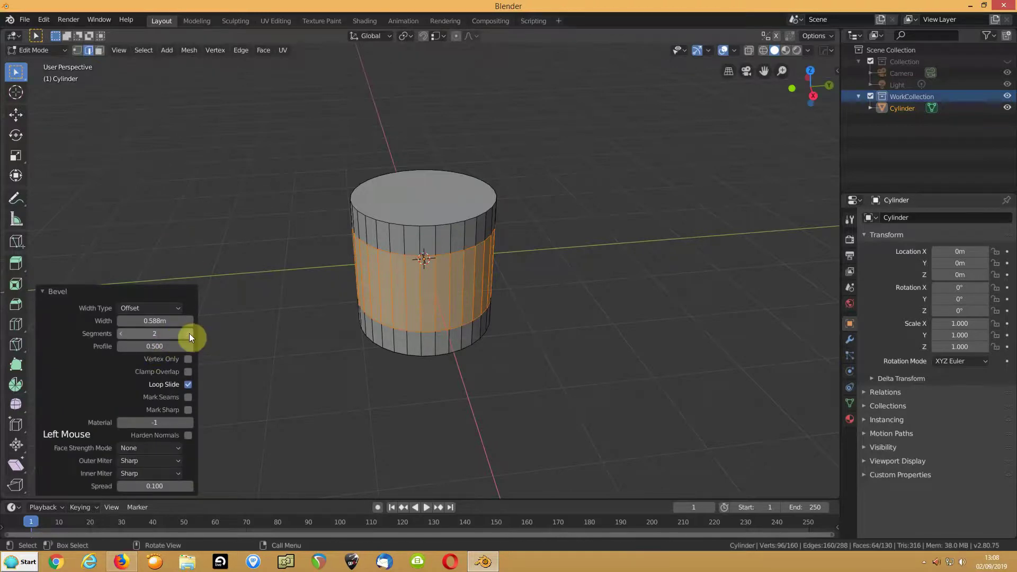
pyautogui.middleClick(307, 296)
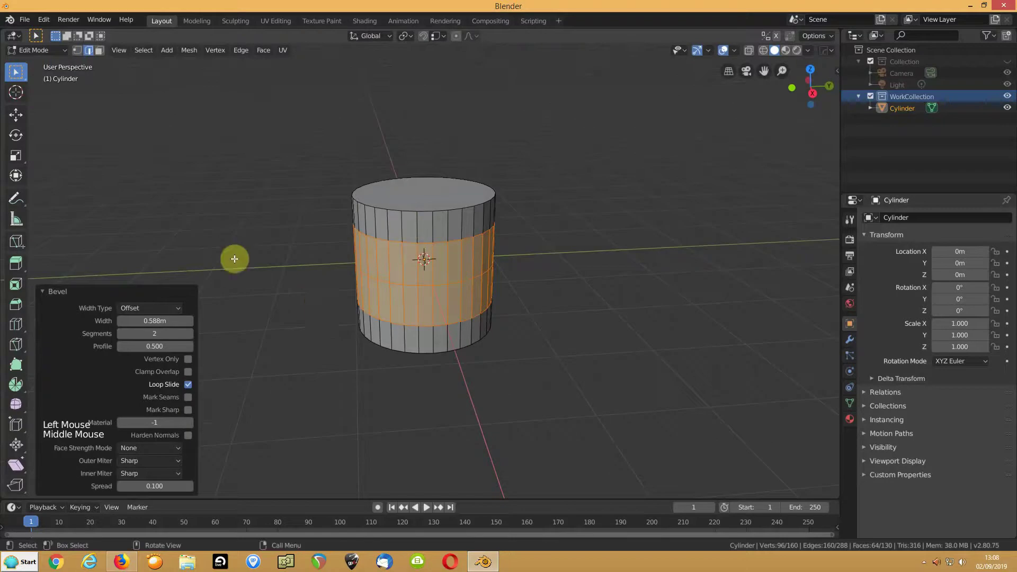
pyautogui.click(182, 313)
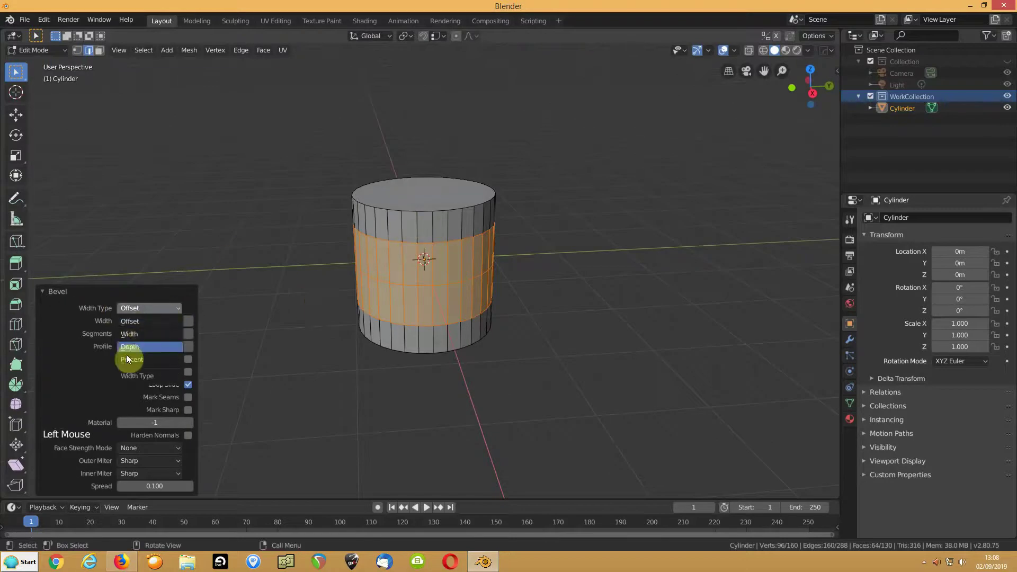
pyautogui.click(147, 323)
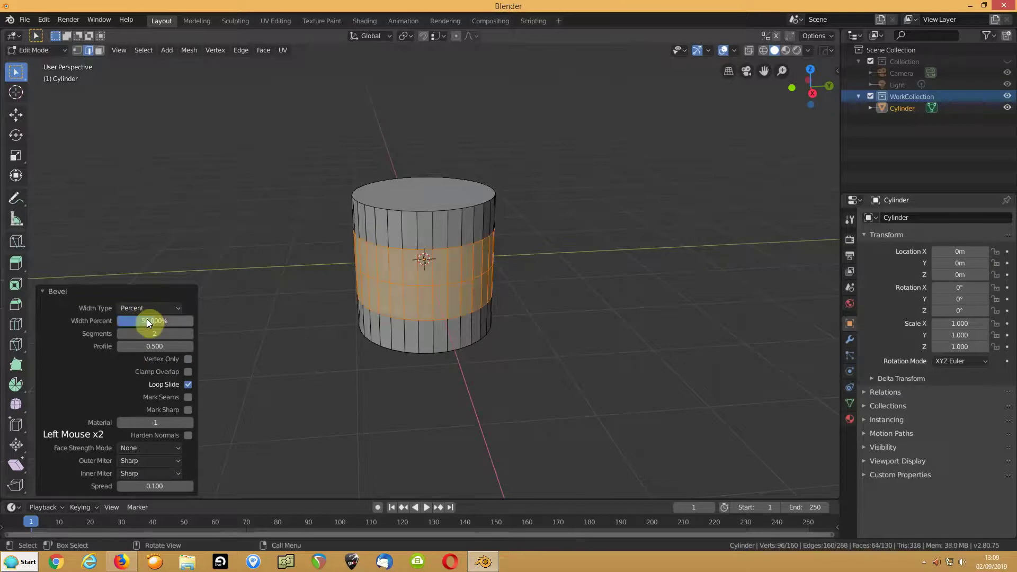
pyautogui.middleClick(380, 280)
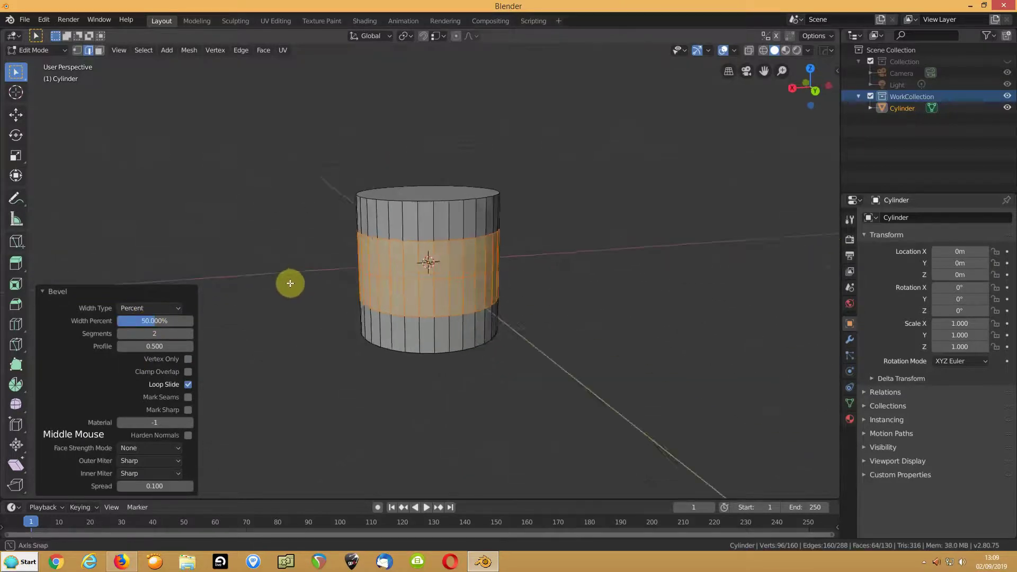
# Step: Confirm the bevel and deselect, leaving the side split into several rings
pyautogui.scroll(3)
pyautogui.click(385, 237)
pyautogui.scroll(-3)
pyautogui.middleClick(373, 240)
pyautogui.scroll(-3)
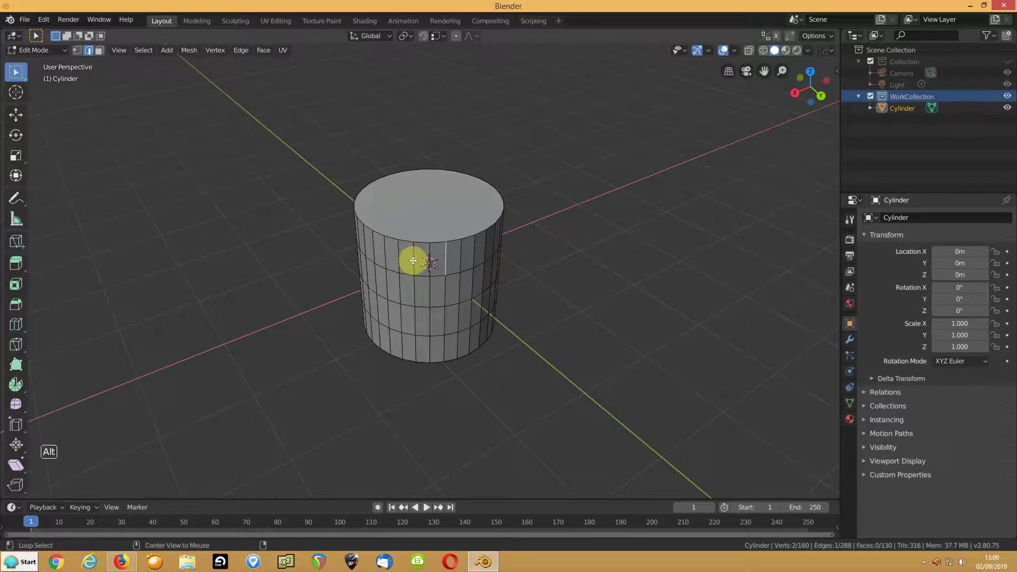
# Step: Select a ring of vertical side edges with Select Loops > Edge Rings and check it
pyautogui.click(412, 258)
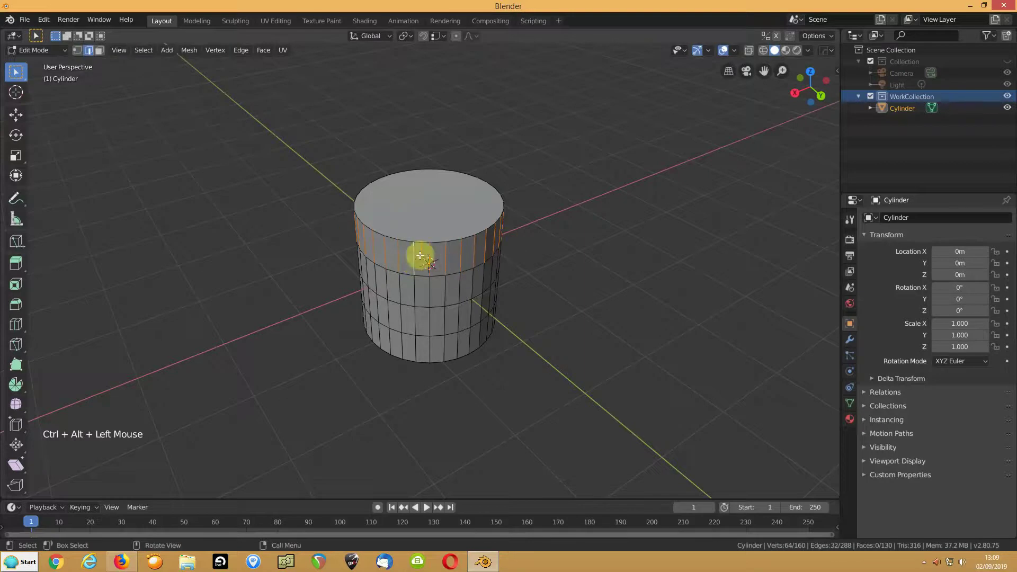
pyautogui.click(413, 251)
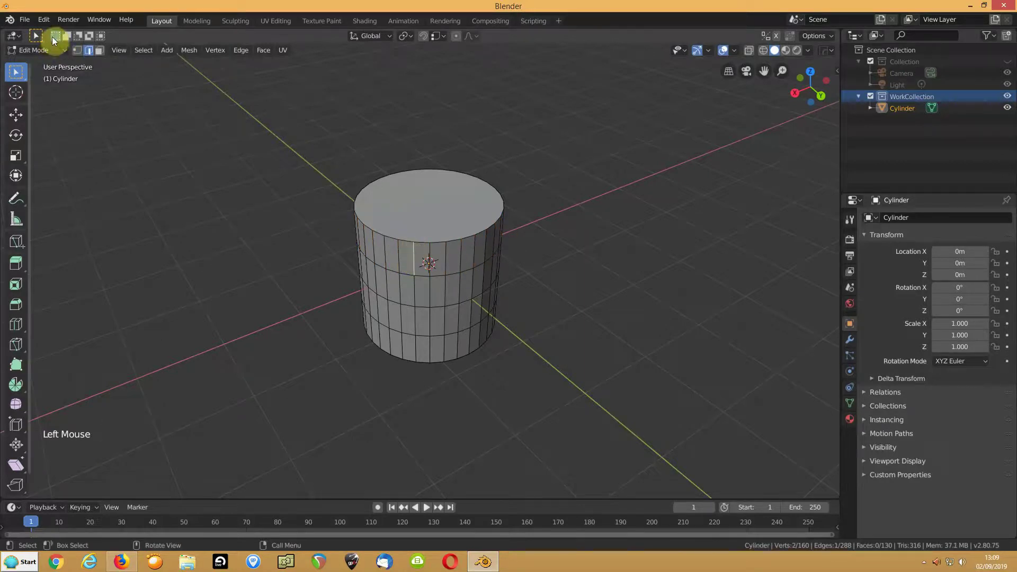
pyautogui.click(146, 52)
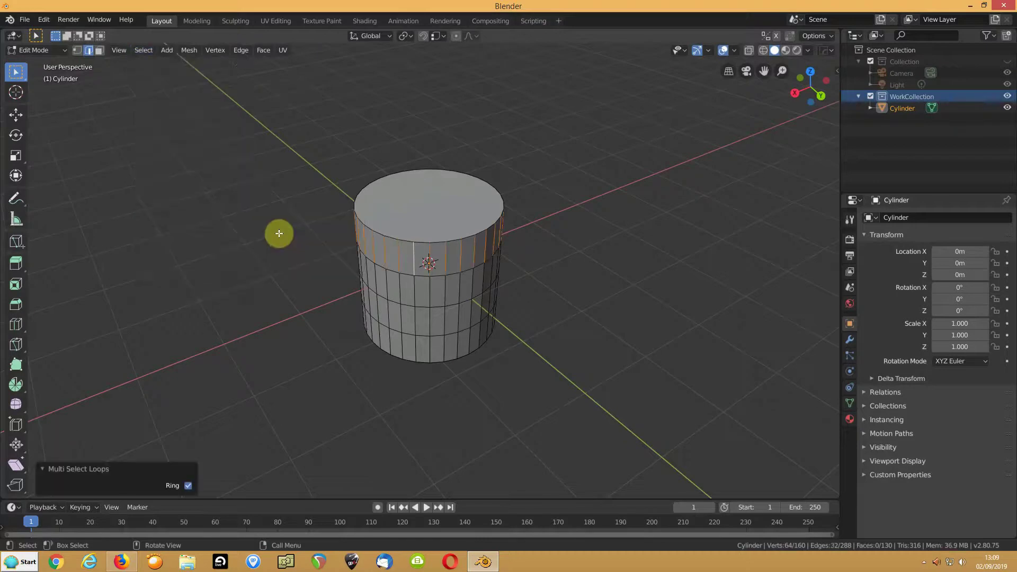
pyautogui.click(142, 56)
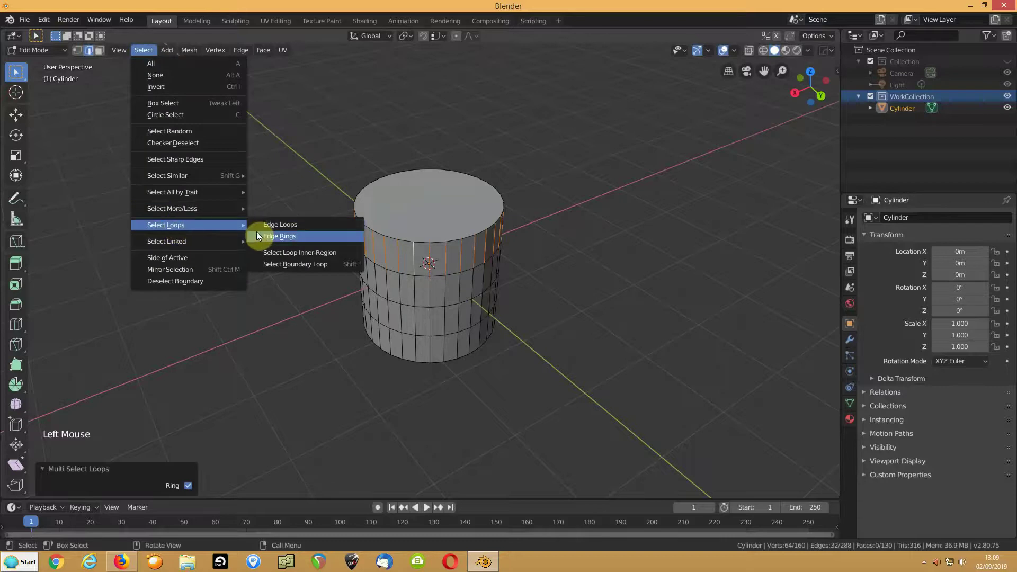
pyautogui.middleClick(273, 199)
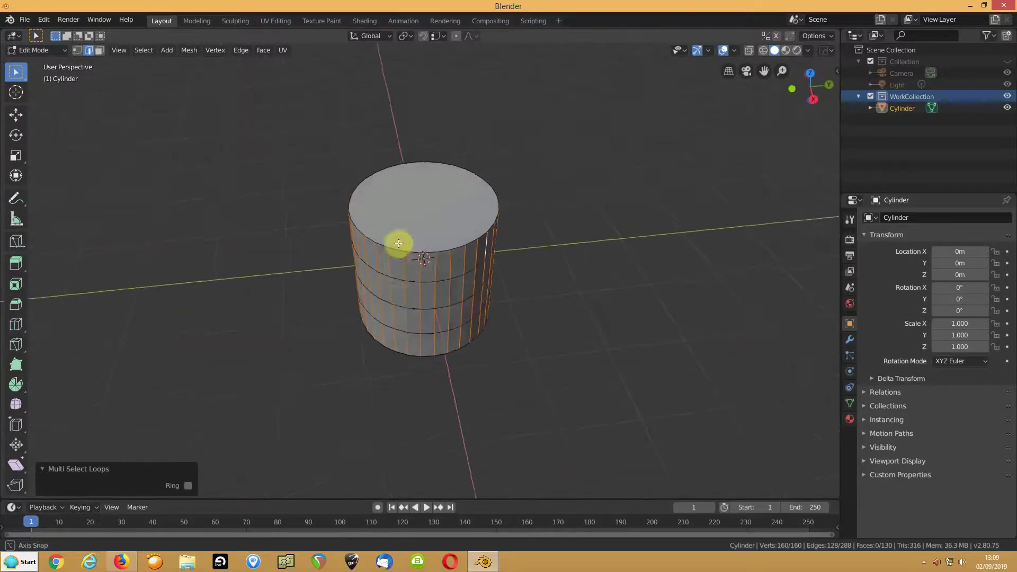
pyautogui.click(406, 264)
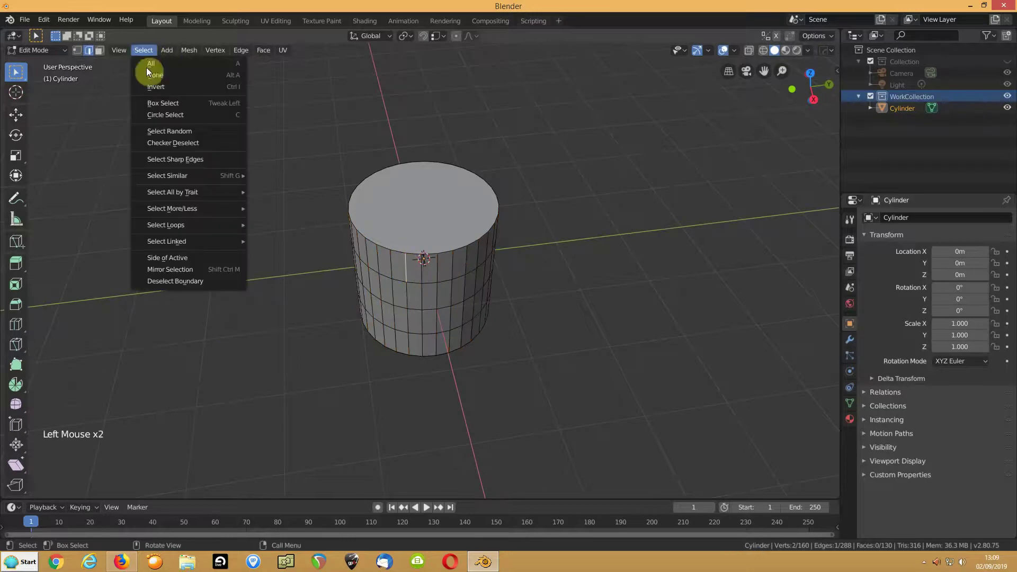
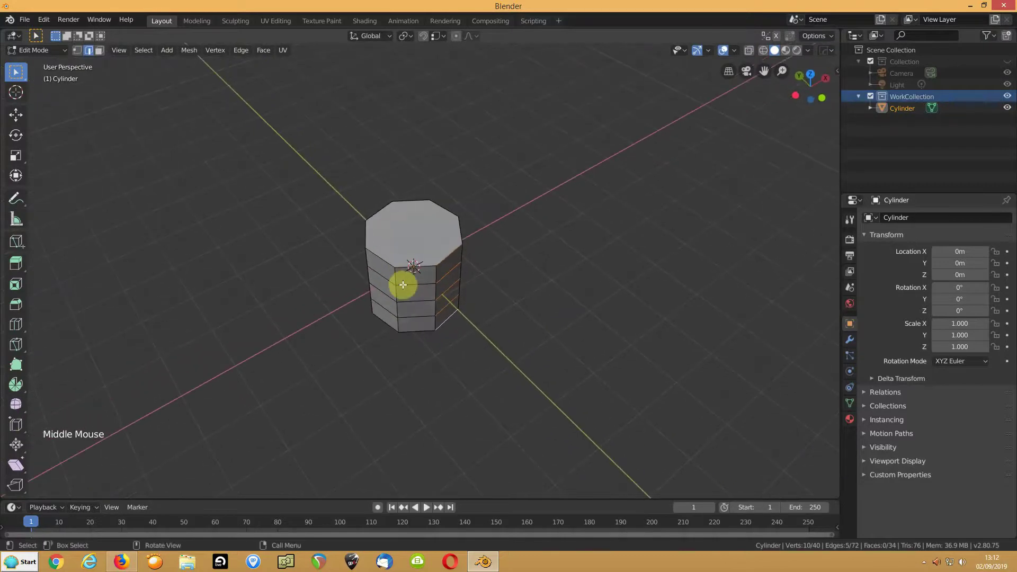
# Step: Select the top and bottom rim edges and mark them sharp
pyautogui.press('3')
pyautogui.click(409, 252)
pyautogui.middleClick(394, 300)
pyautogui.click(409, 305)
pyautogui.click(236, 53)
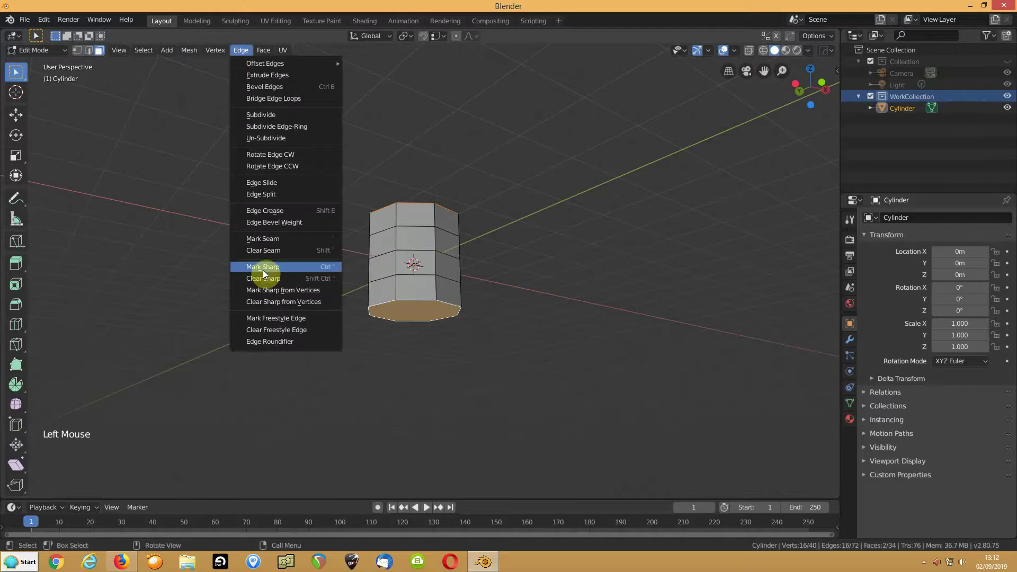
# Step: Set the rim edges' crease to 1.0 and leave Edit Mode
pyautogui.press('n')
pyautogui.click(835, 77)
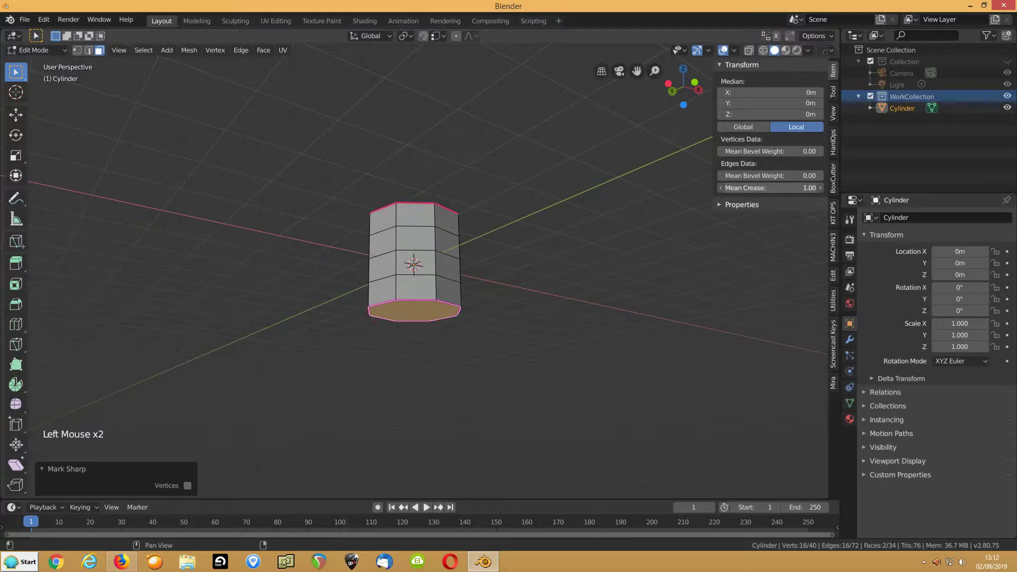
pyautogui.press('Tab')
# Step: Add a Subdivision Surface modifier to the prism in Object Mode
pyautogui.click(537, 196)
pyautogui.middleClick(472, 224)
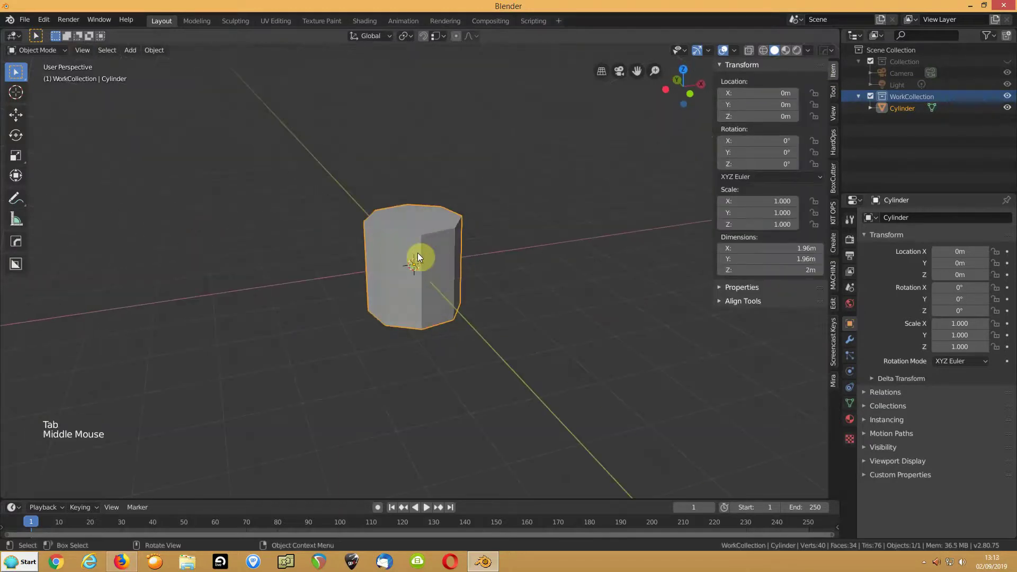
pyautogui.click(420, 257)
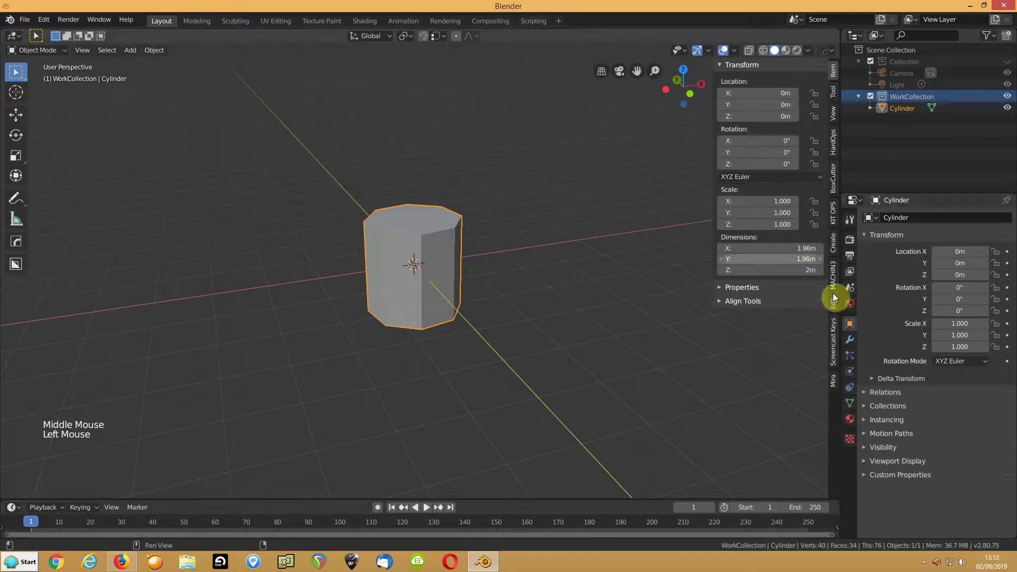
pyautogui.click(848, 346)
pyautogui.click(898, 222)
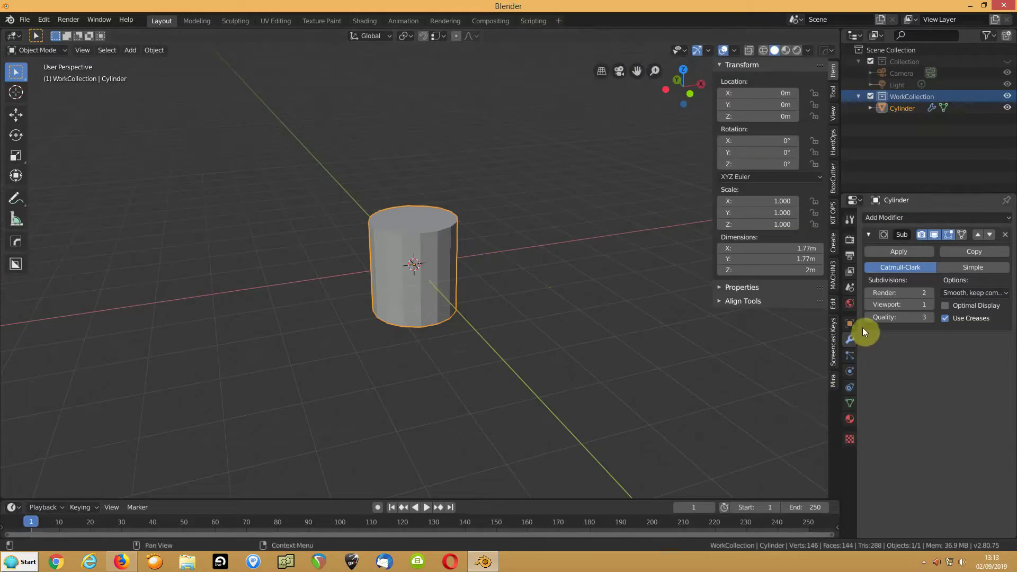
# Step: Set Viewport and Render levels to 3 and apply the modifier into the mesh
pyautogui.click(931, 309)
pyautogui.click(930, 310)
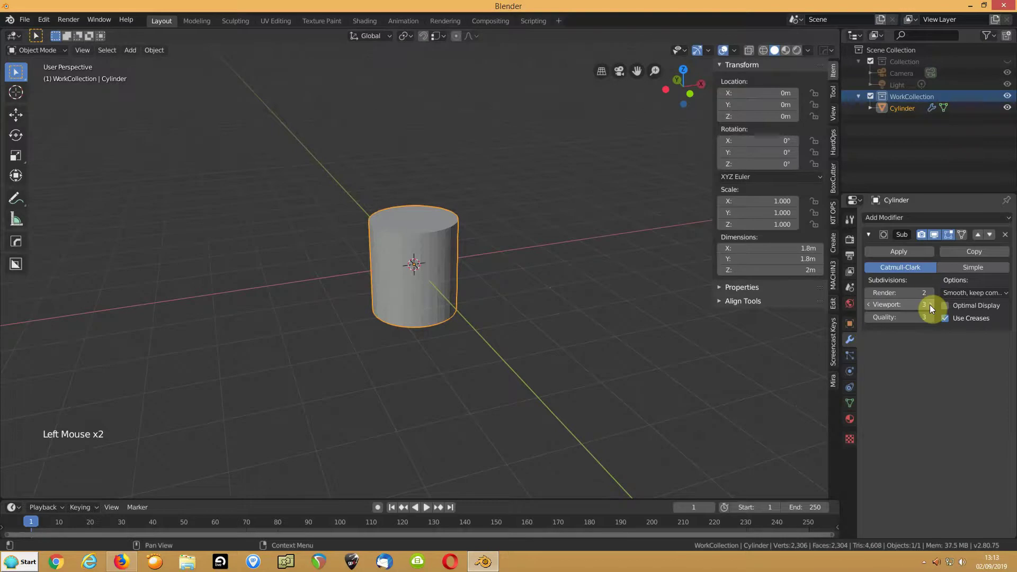
pyautogui.click(933, 298)
pyautogui.middleClick(522, 287)
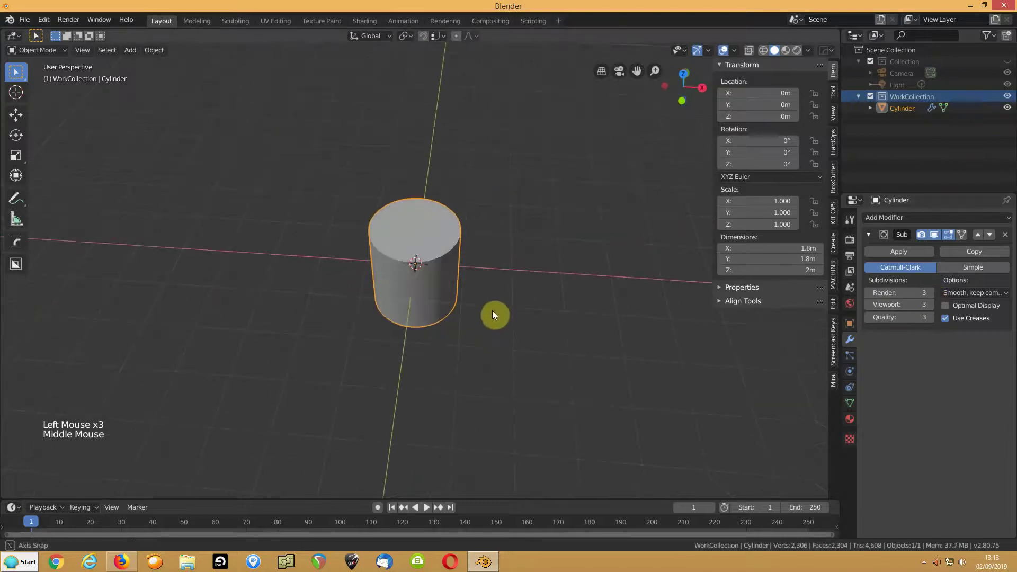
pyautogui.scroll(3)
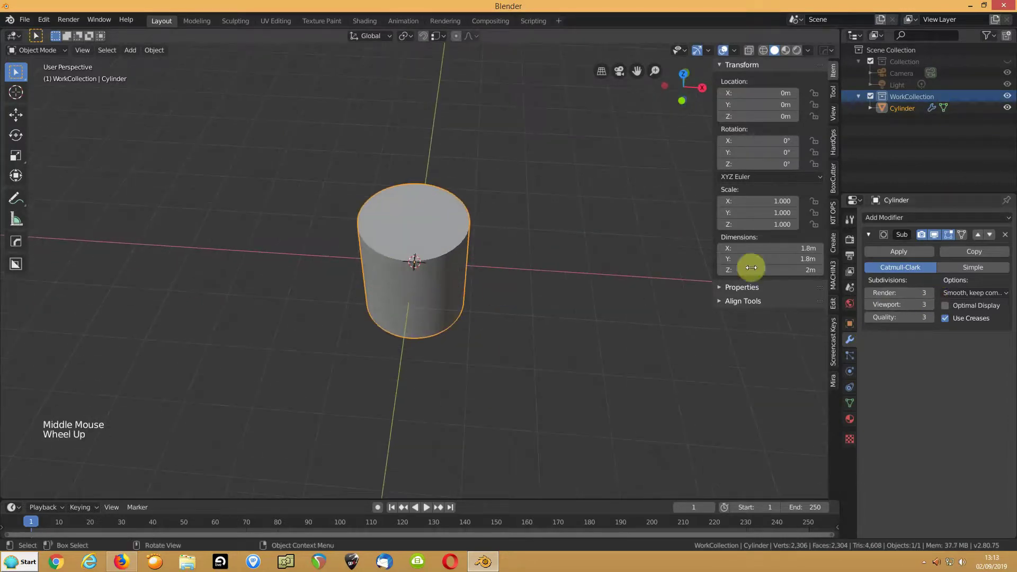
pyautogui.click(901, 257)
# Step: Select one top-cap face, grow the selection to all coplanar cap faces and delete them
pyautogui.click(418, 295)
pyautogui.press('Tab')
pyautogui.middleClick(417, 272)
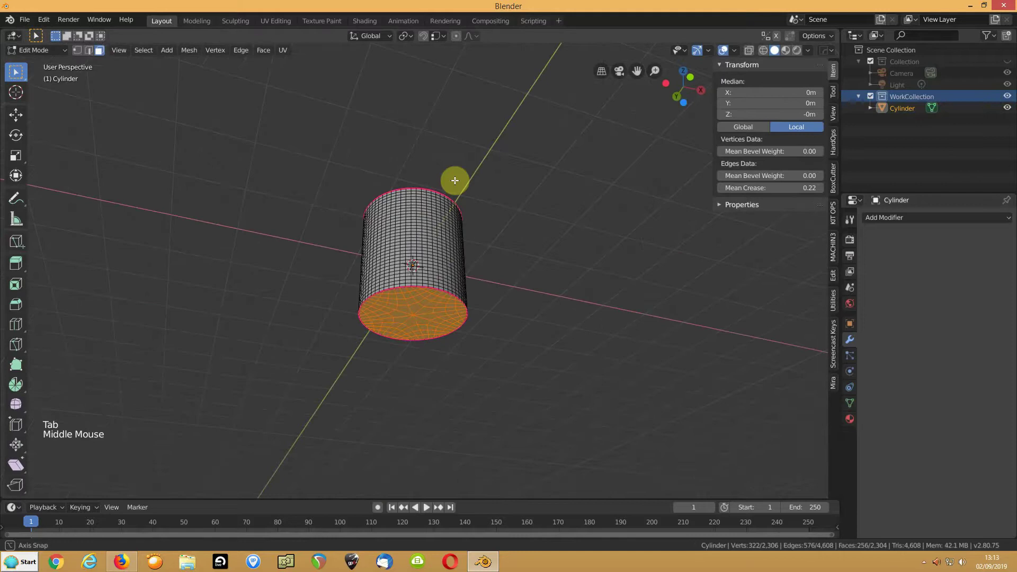
pyautogui.middleClick(382, 364)
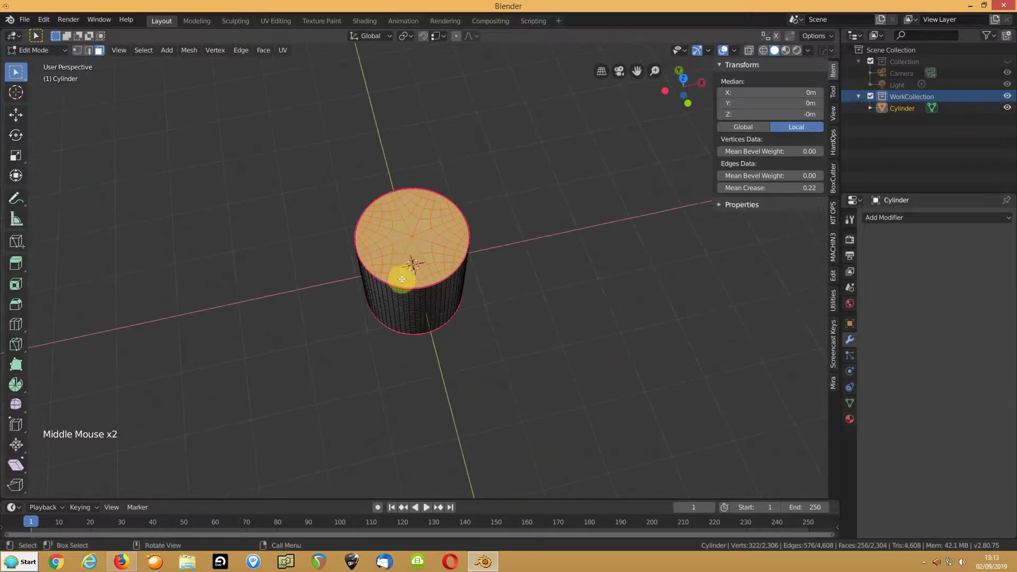
pyautogui.click(404, 241)
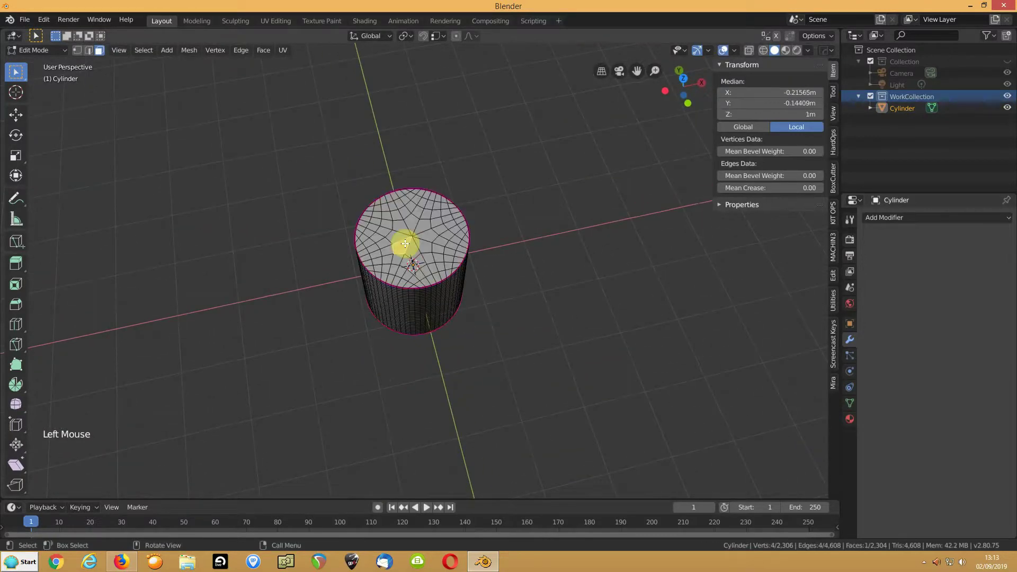
pyautogui.press('shift+g')
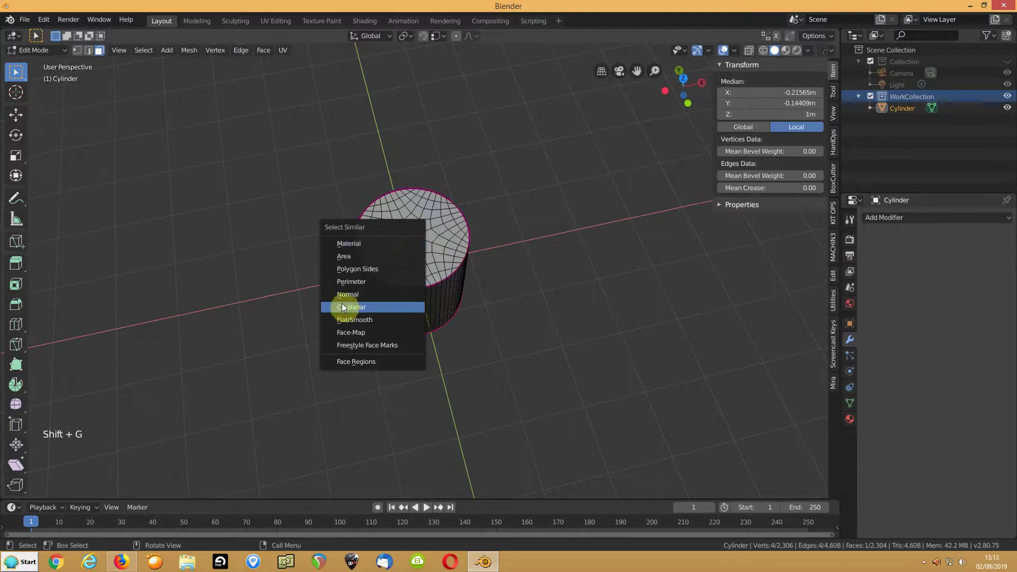
pyautogui.press('f')
pyautogui.middleClick(348, 345)
pyautogui.click(405, 284)
pyautogui.press('shift+g')
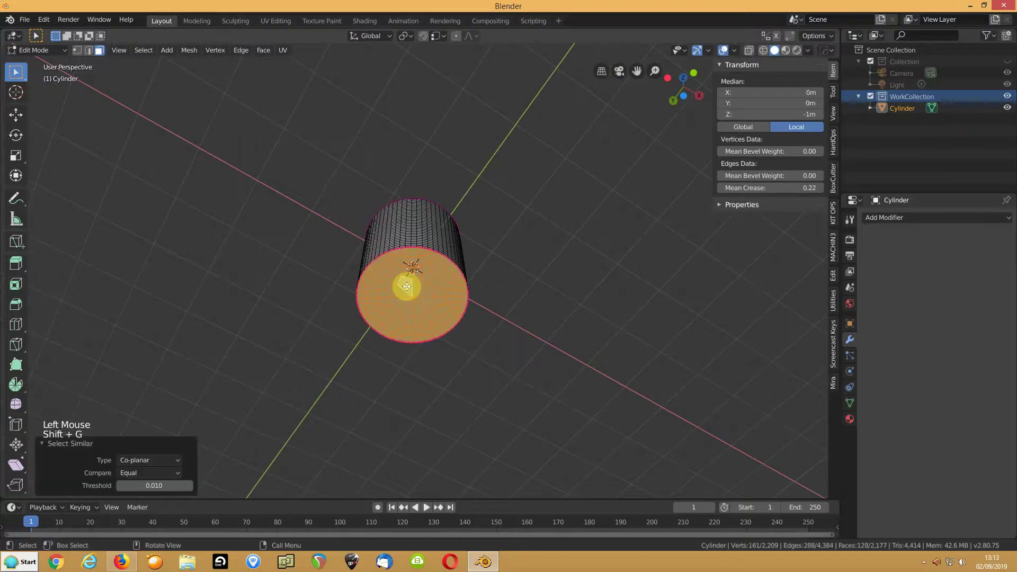
# Step: Fill the open top rim loop with a single flat cap face
pyautogui.press('f')
pyautogui.middleClick(426, 260)
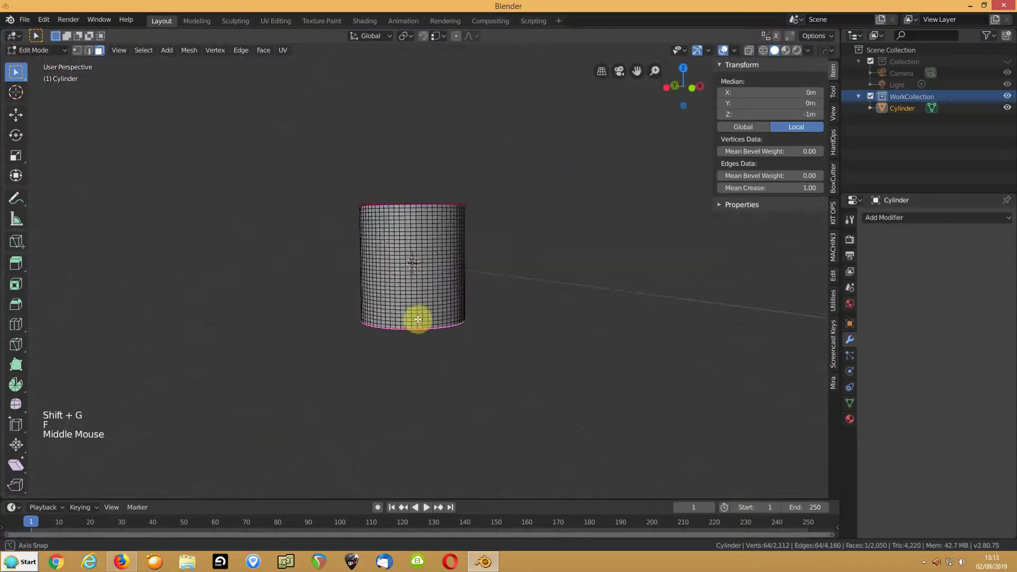
pyautogui.scroll(3)
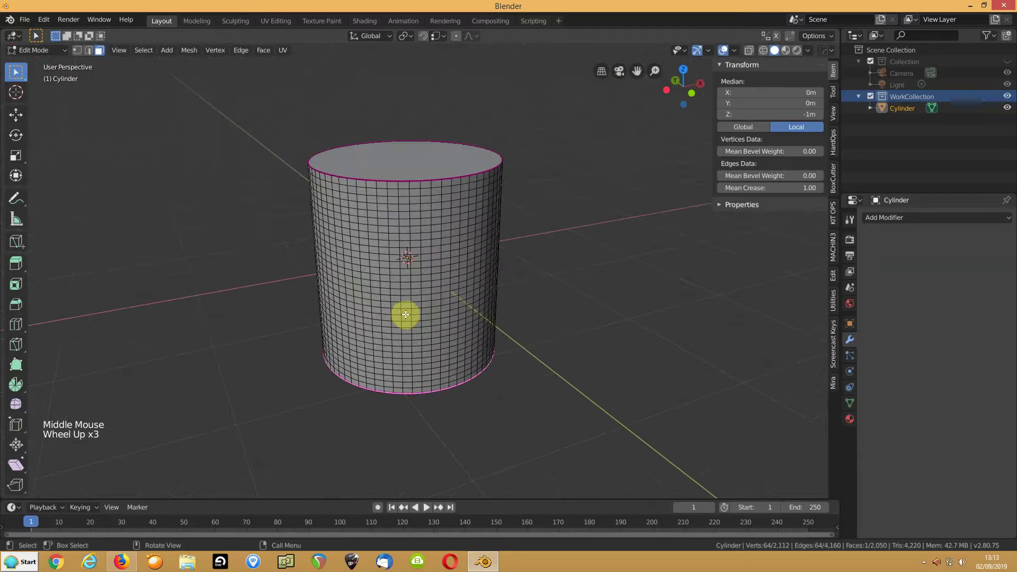
pyautogui.click(395, 279)
pyautogui.click(404, 164)
# Step: Fill the bottom rim loop with a single cap face as well
pyautogui.middleClick(379, 354)
pyautogui.click(410, 312)
pyautogui.press('h')
# Step: Limited-dissolve the whole mesh, stripping the horizontal rings down to 128 verts, 66 faces
pyautogui.press('l')
pyautogui.middleClick(384, 215)
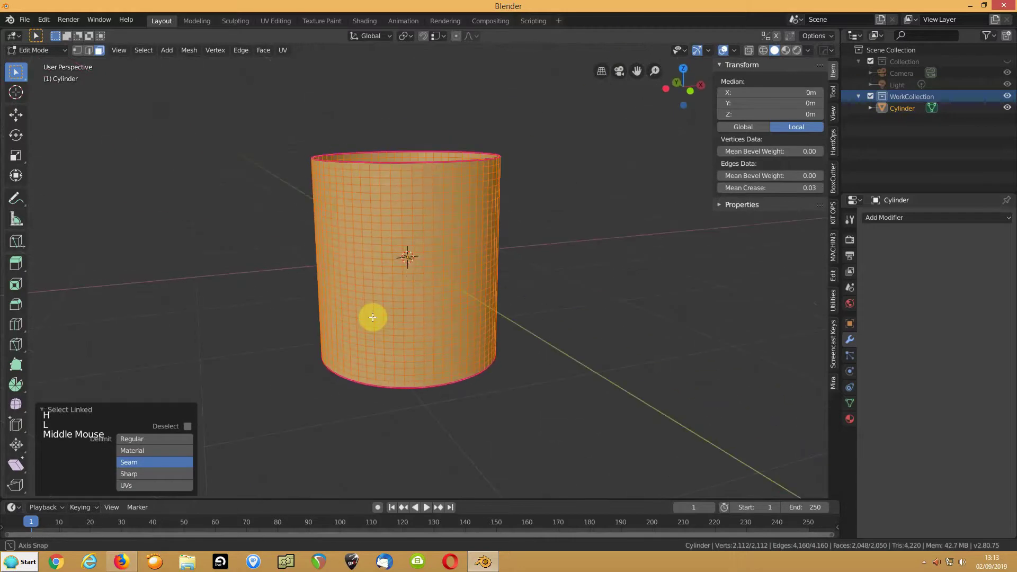
pyautogui.press('Delete')
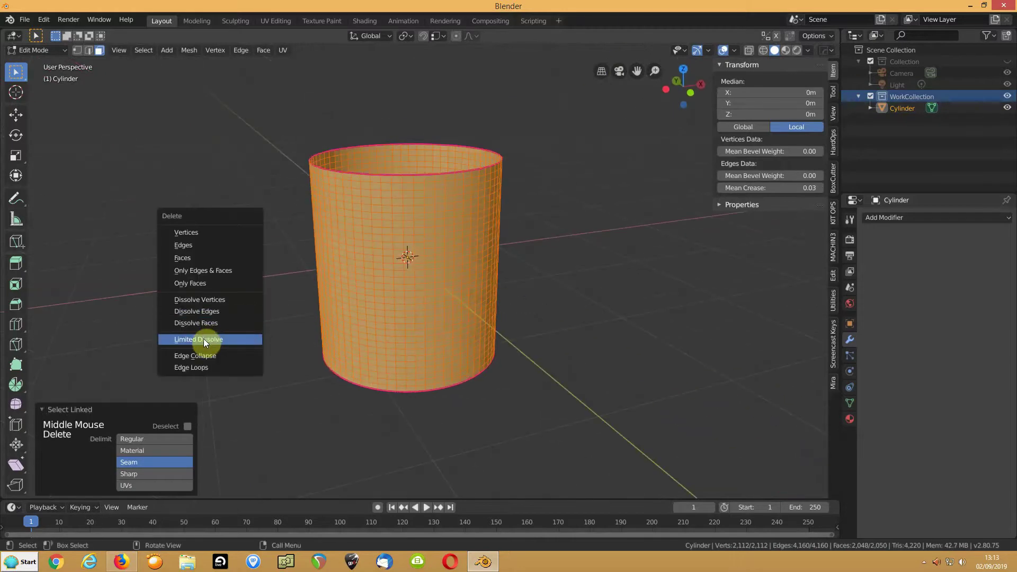
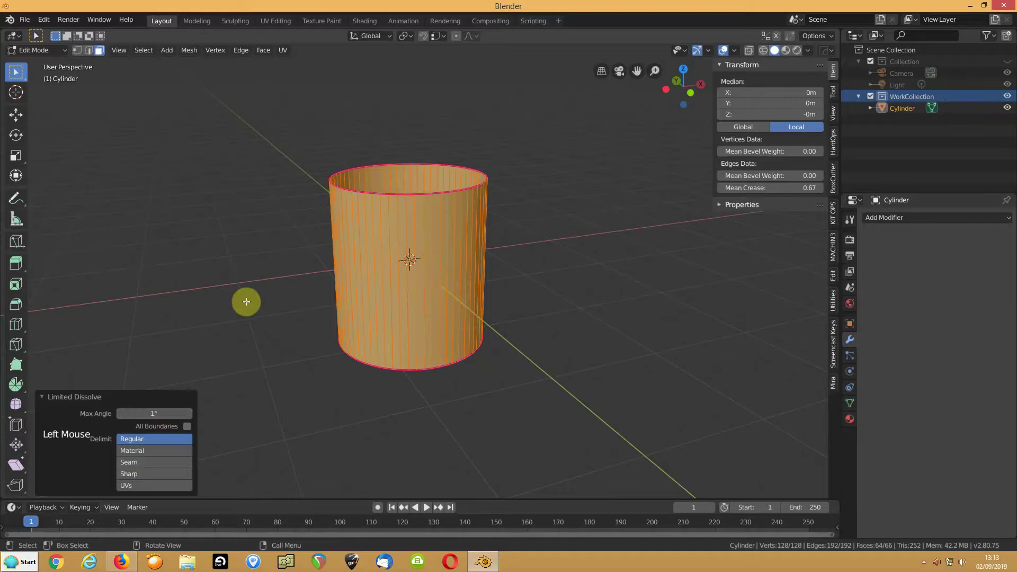
pyautogui.press('alt+h')
# Step: Select the whole mesh and clear the crease from the rim edges
pyautogui.press('Tab')
pyautogui.click(368, 261)
pyautogui.press('Tab')
pyautogui.scroll(3)
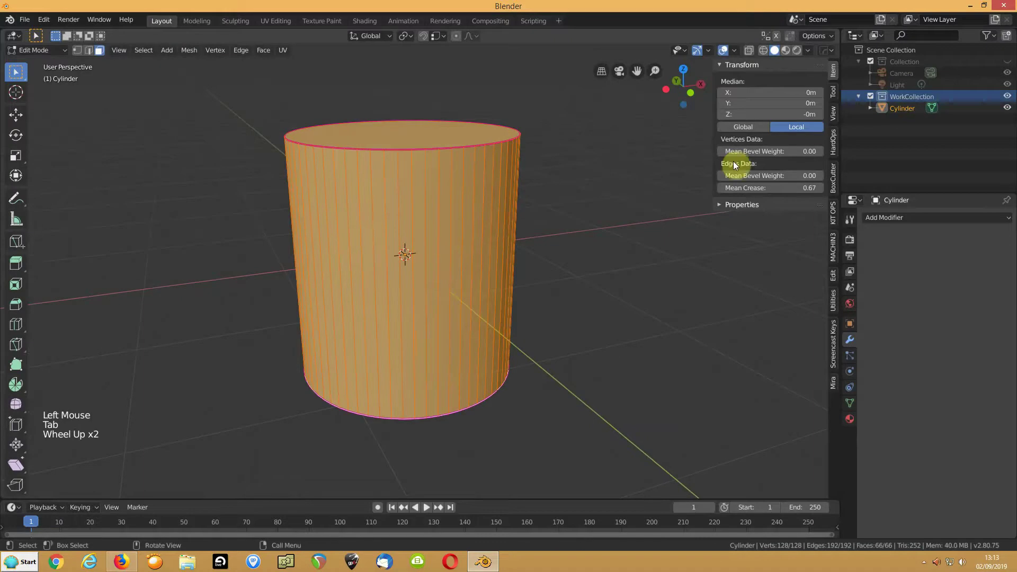
pyautogui.click(410, 250)
pyautogui.press('ctrl+e')
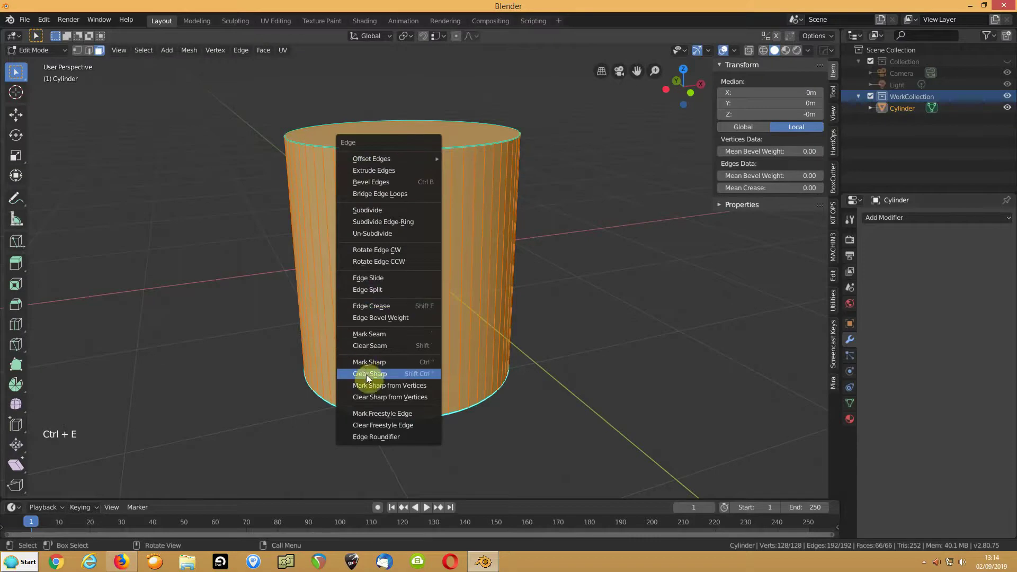
# Step: Clear the sharp marking from the edges and deselect, inspecting the cleaned cylinder
pyautogui.click(384, 179)
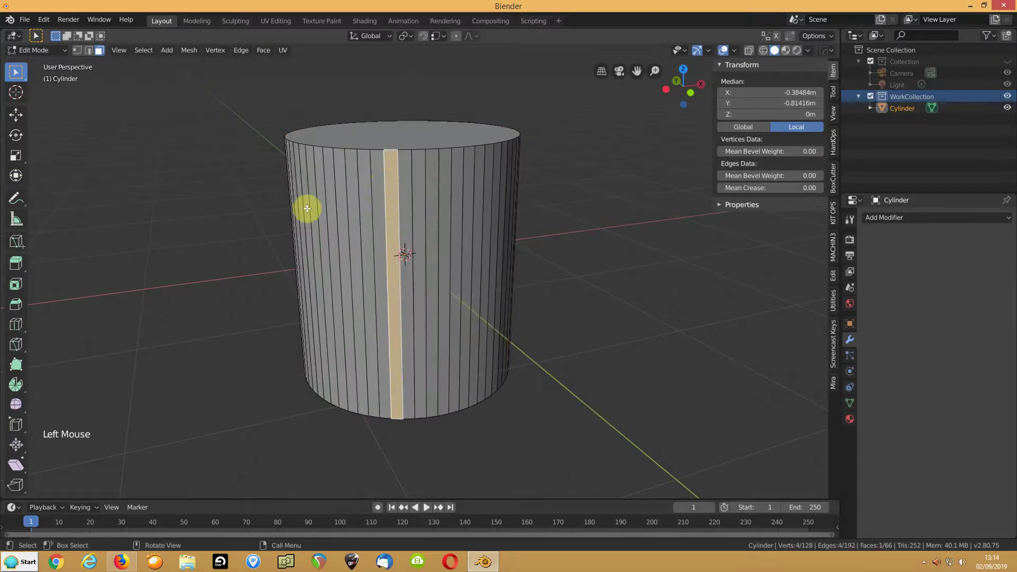
pyautogui.press('1')
pyautogui.middleClick(349, 190)
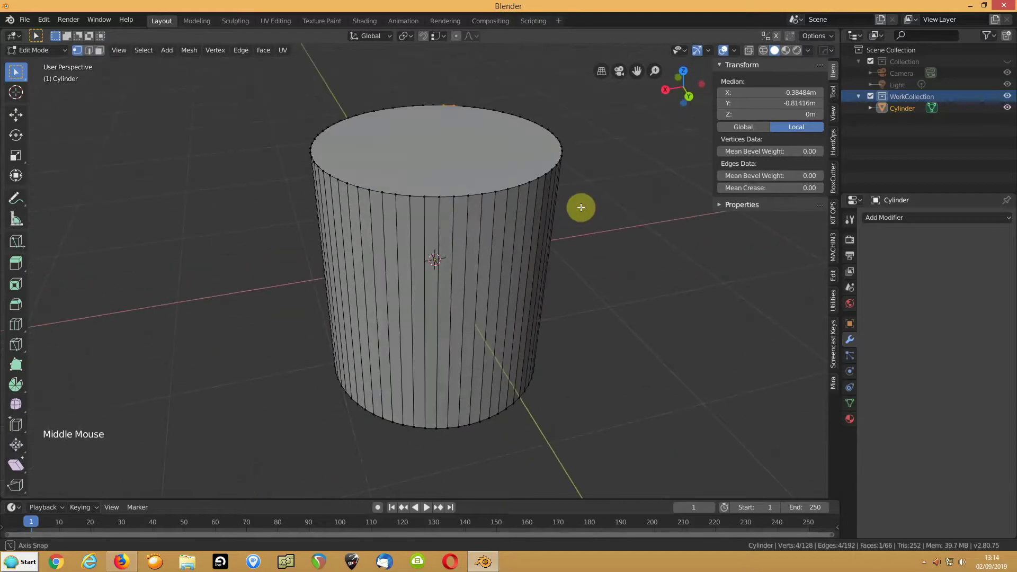
pyautogui.scroll(3)
pyautogui.scroll(-3)
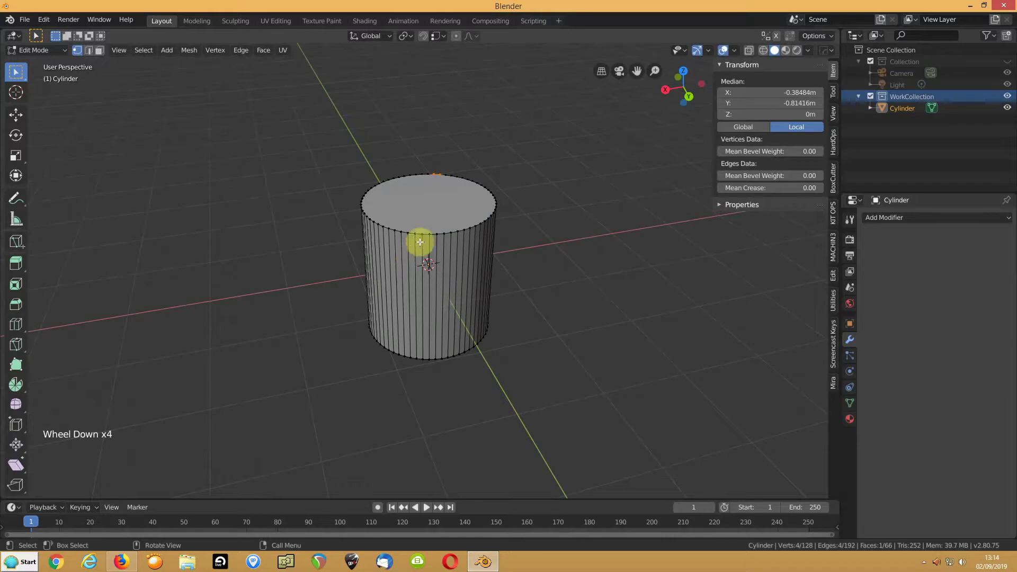
pyautogui.press('Tab')
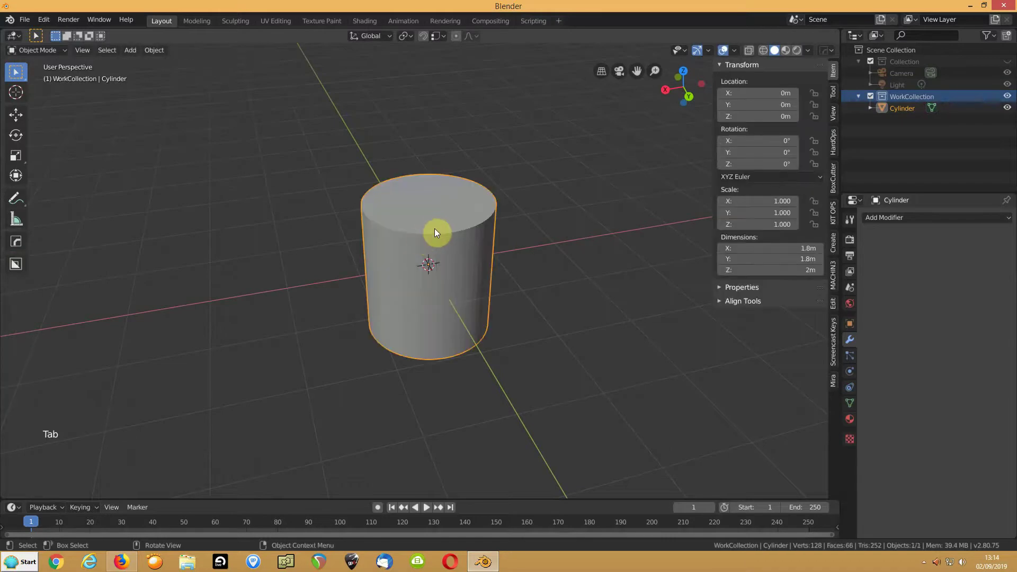
pyautogui.click(894, 220)
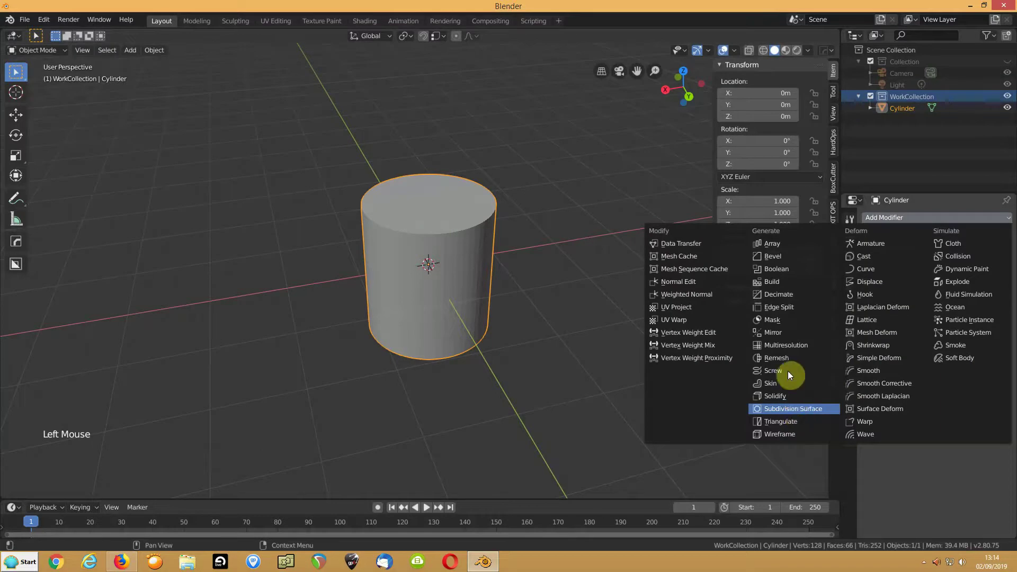
pyautogui.middleClick(445, 253)
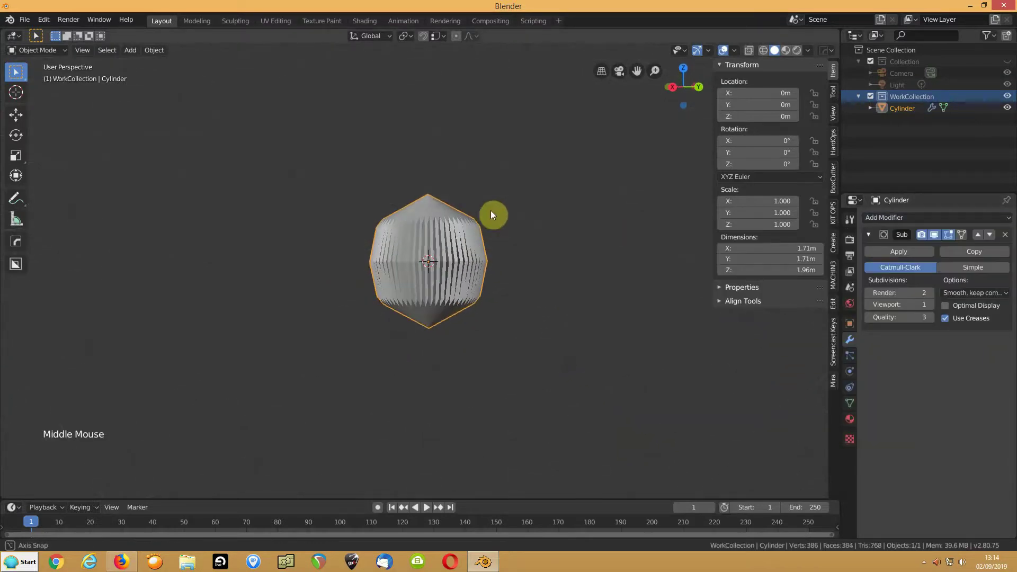
pyautogui.press('Tab')
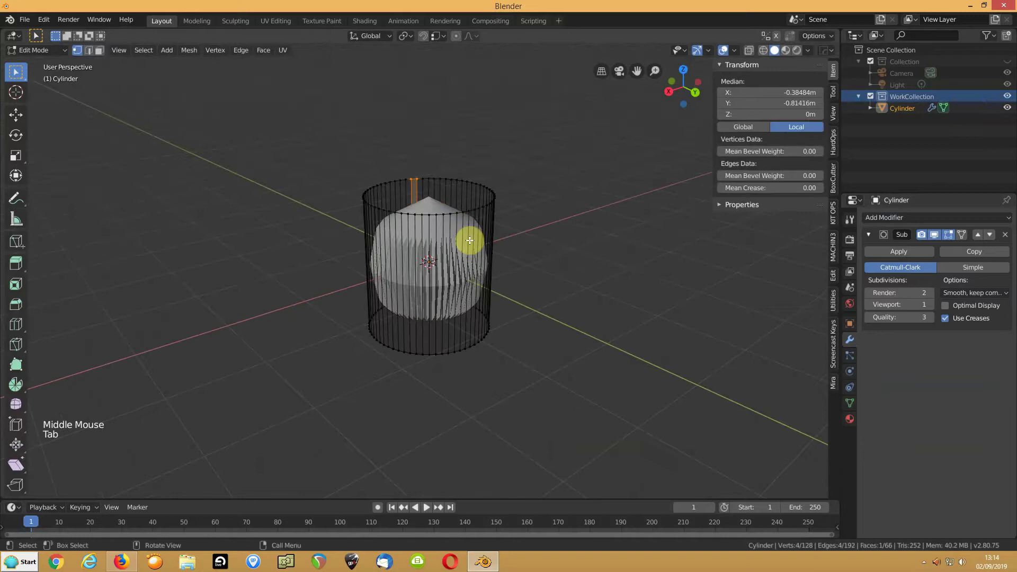
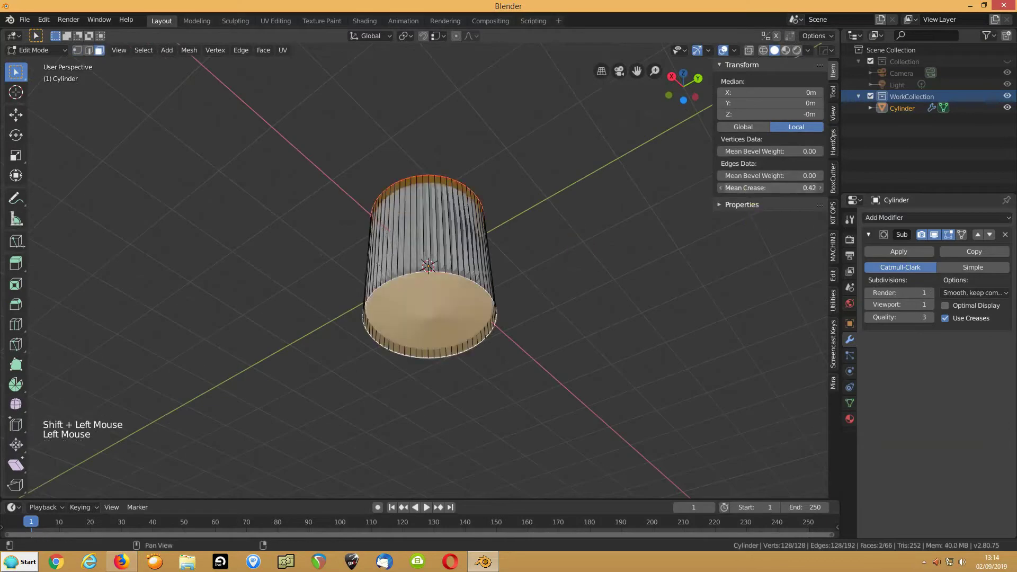
pyautogui.middleClick(515, 184)
pyautogui.press('Tab')
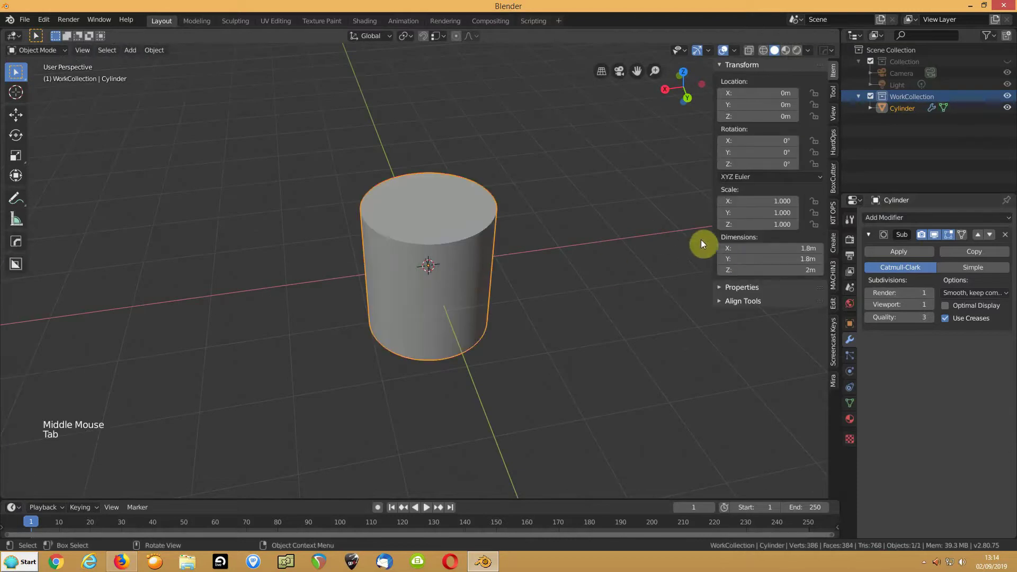
pyautogui.click(882, 256)
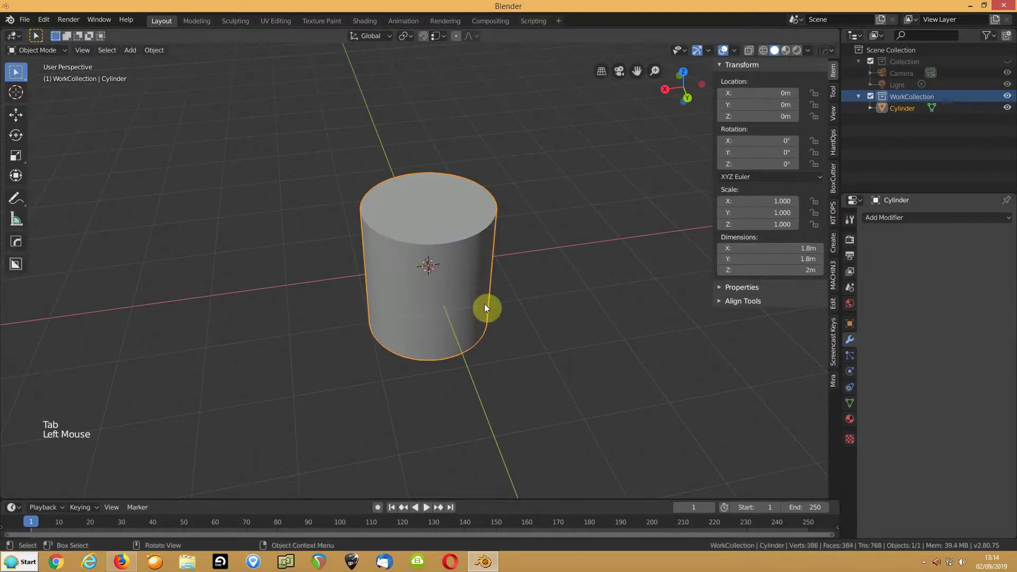
# Step: Back in Edit Mode, crease the selected top and bottom rim loops fully to 1.0
pyautogui.press('Tab')
pyautogui.middleClick(472, 329)
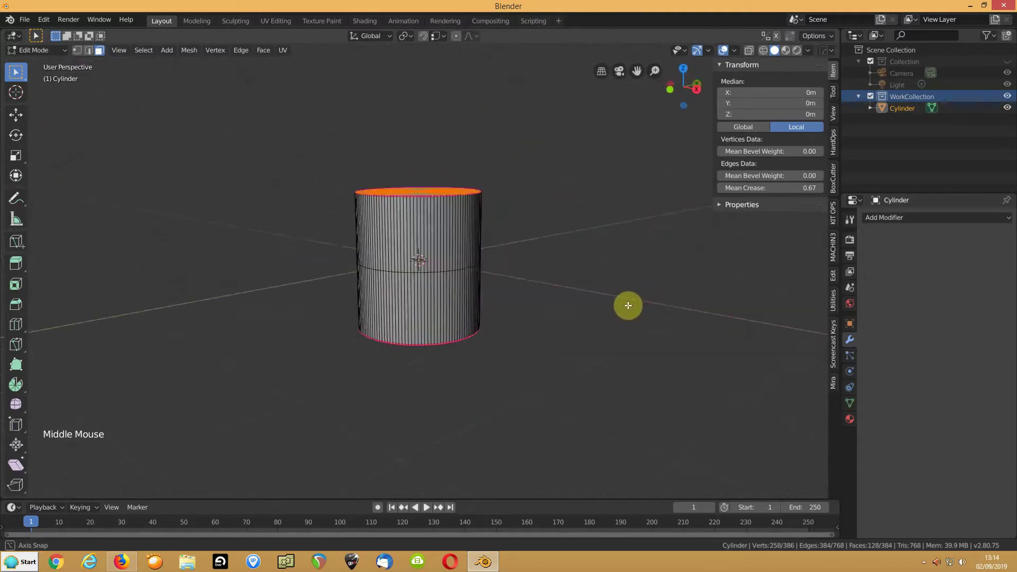
pyautogui.scroll(-3)
pyautogui.middleClick(422, 269)
pyautogui.press('f')
pyautogui.middleClick(415, 365)
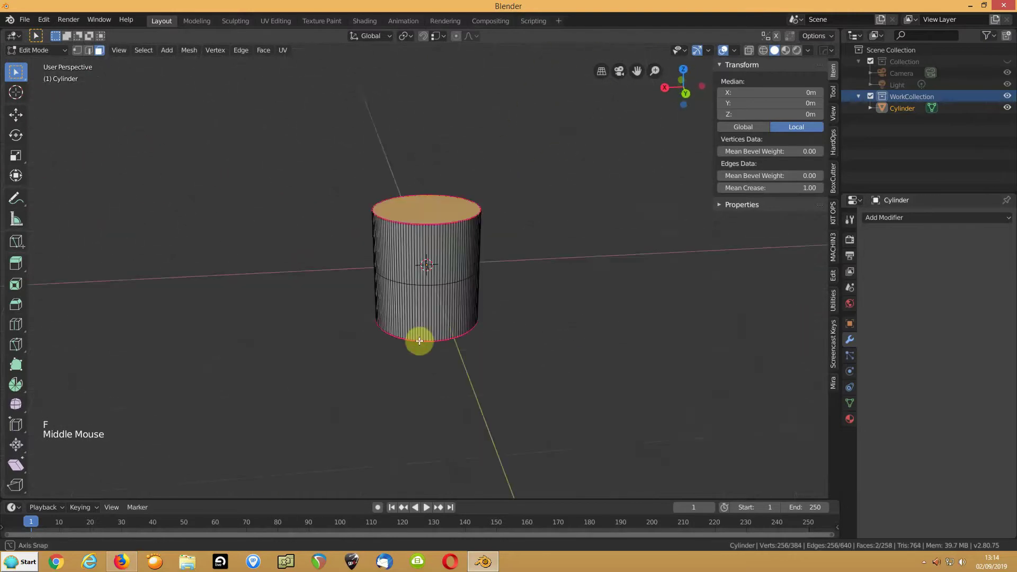
pyautogui.scroll(3)
pyautogui.scroll(3)
# Step: Select the middle edge loop and dissolve it, leaving 256 verts and 130 faces
pyautogui.press('2')
pyautogui.click(400, 294)
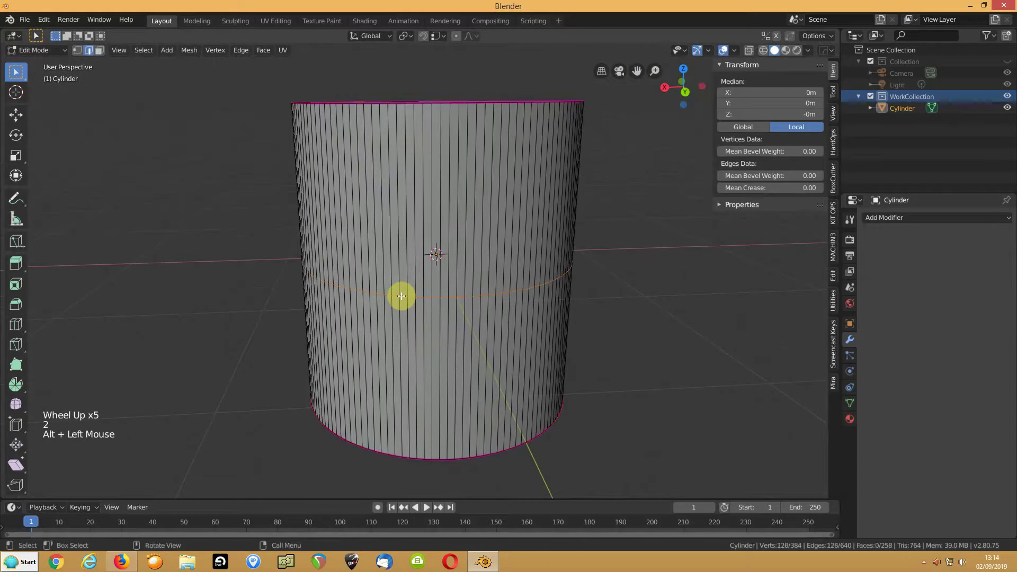
pyautogui.press('ctrl+x')
pyautogui.scroll(-3)
pyautogui.middleClick(434, 254)
pyautogui.scroll(-3)
pyautogui.scroll(3)
pyautogui.middleClick(452, 237)
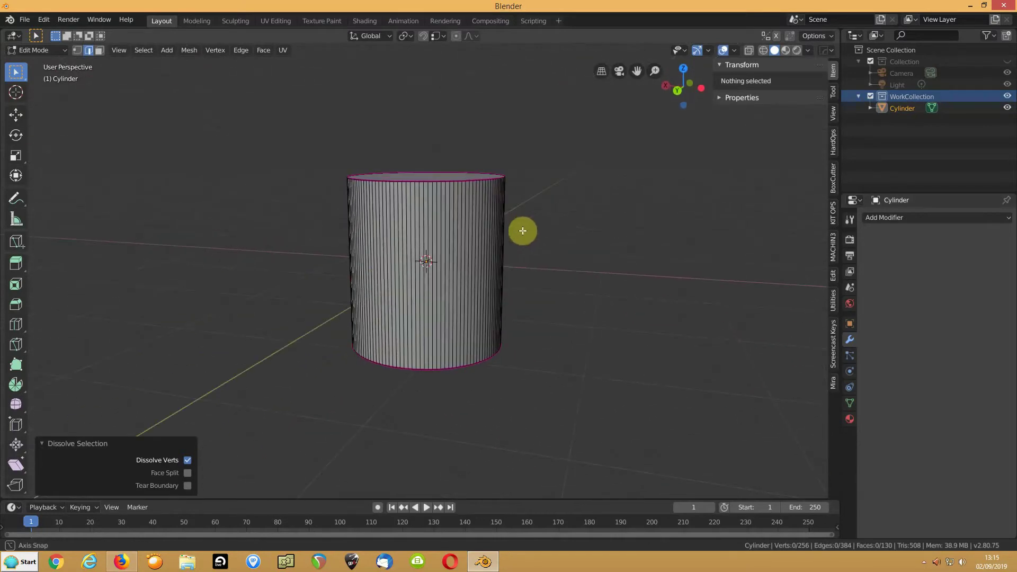
# Step: Cut a new loop around the centre and bevel it into a wide middle band
pyautogui.scroll(3)
pyautogui.press('ctrl+r')
pyautogui.press('s')
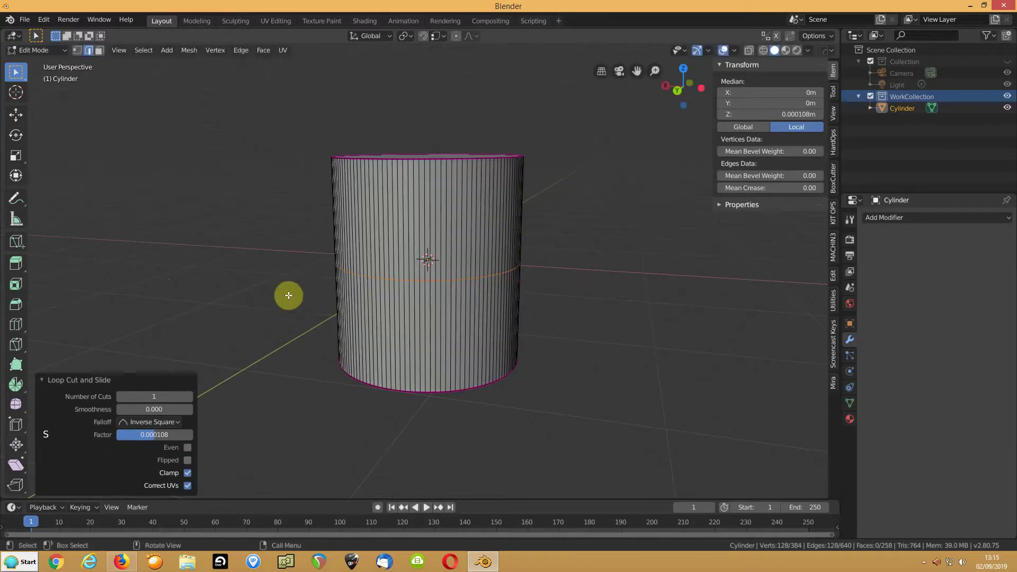
pyautogui.press('ctrl+b')
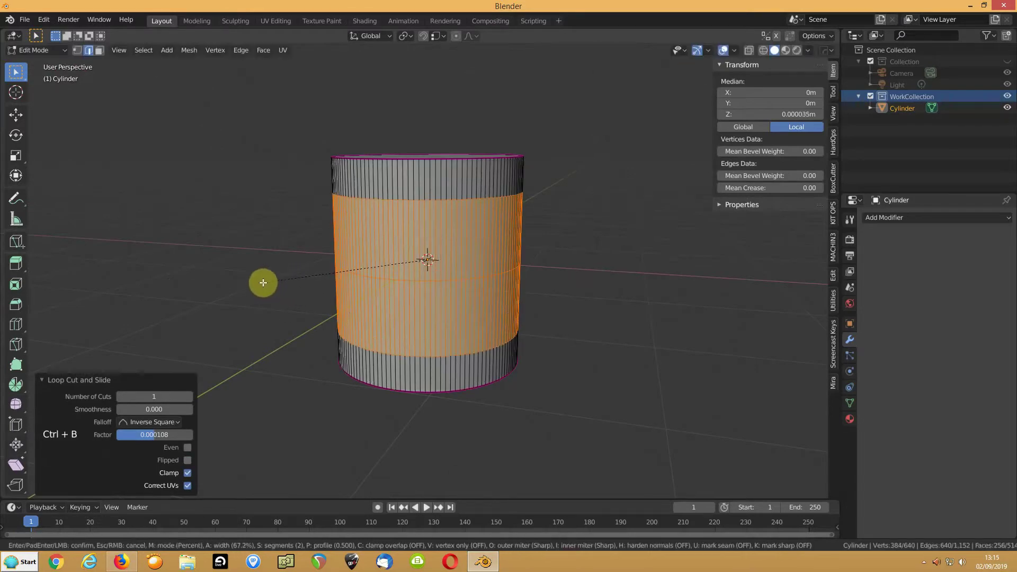
pyautogui.press('ctrl+KP_Subtract')
# Step: Scale the centre loop down into a pinched hourglass waist
pyautogui.press('s')
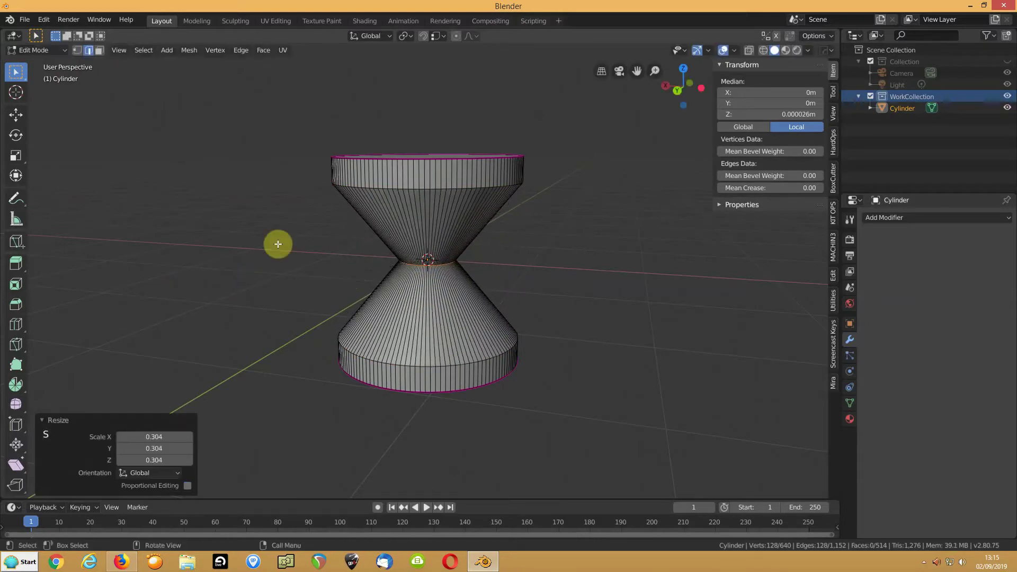
pyautogui.press('ctrl+b')
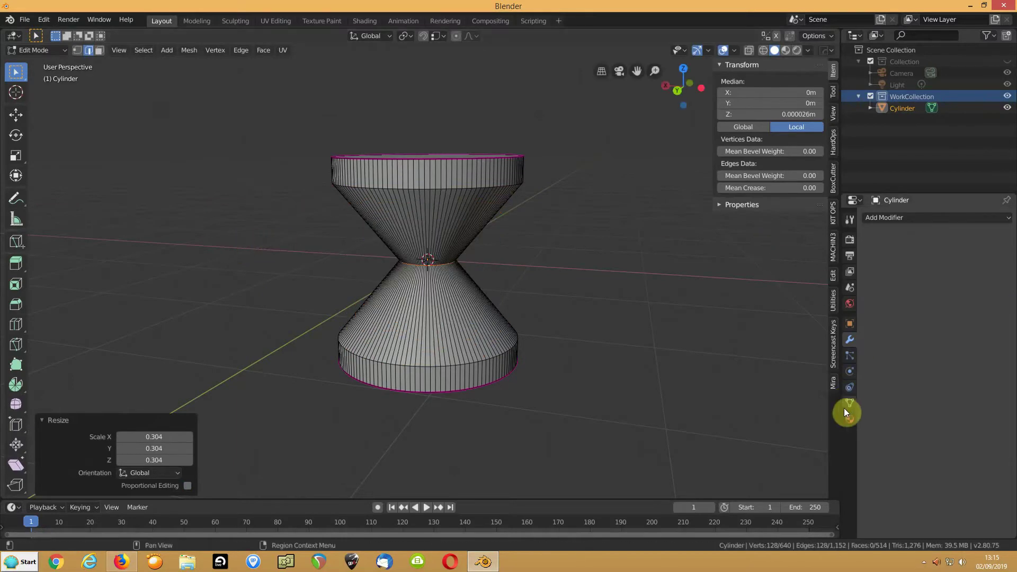
# Step: Add a vertex group, assign the waist loop, name it 'middle' and return to Object Mode
pyautogui.click(849, 409)
pyautogui.click(1010, 255)
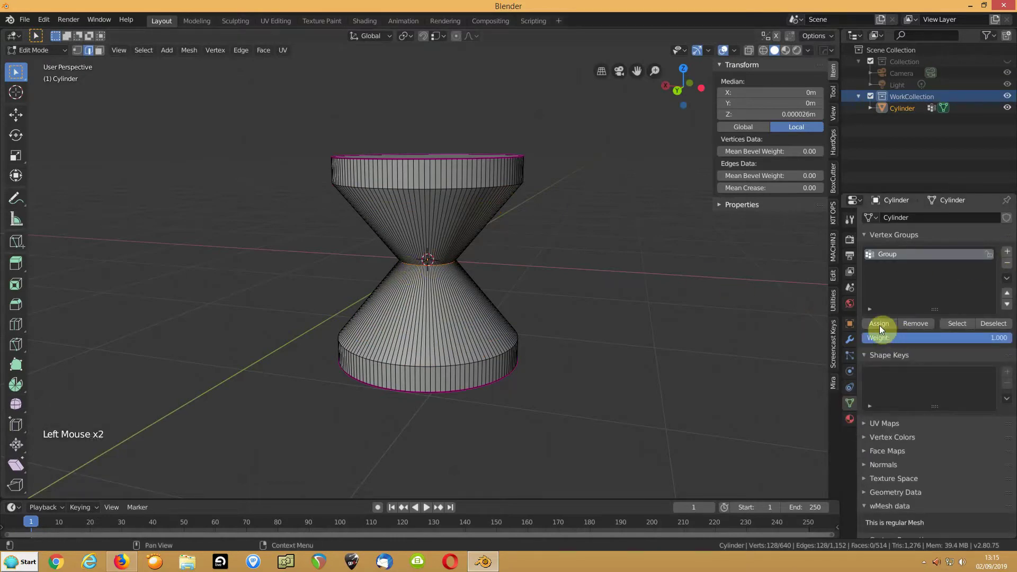
pyautogui.click(880, 330)
pyautogui.doubleClick(896, 259)
pyautogui.press('d')
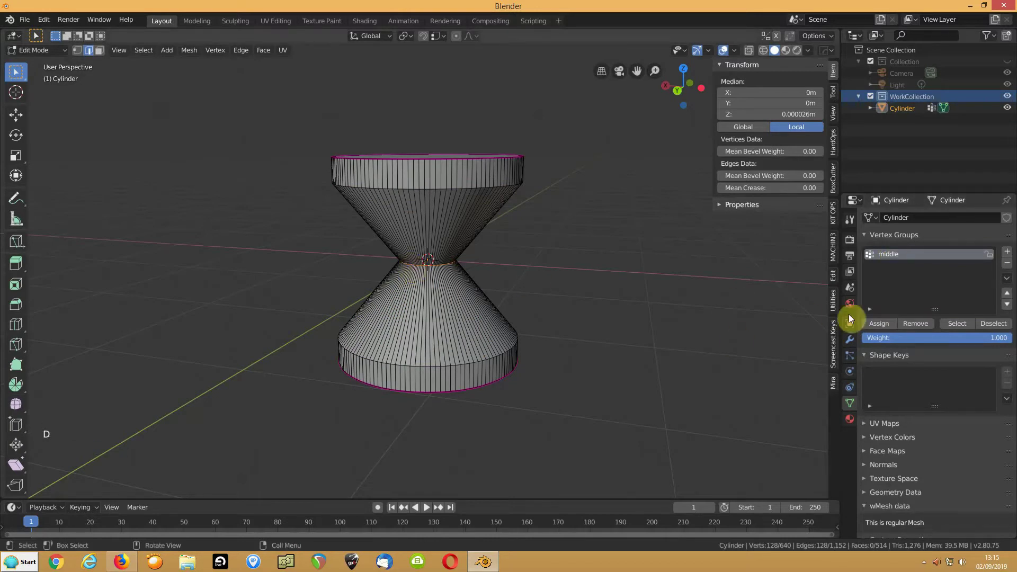
pyautogui.click(882, 328)
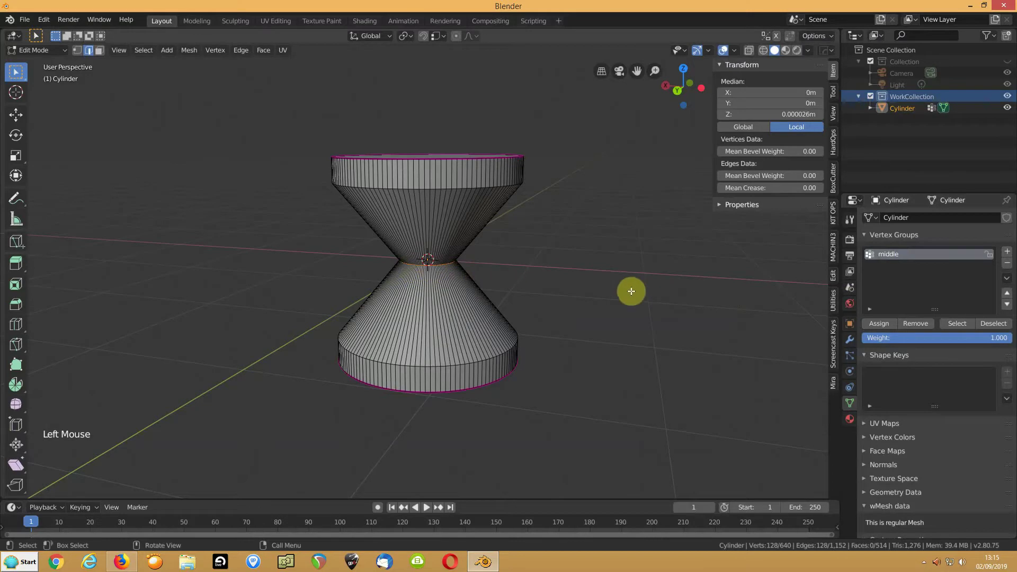
pyautogui.press('Tab')
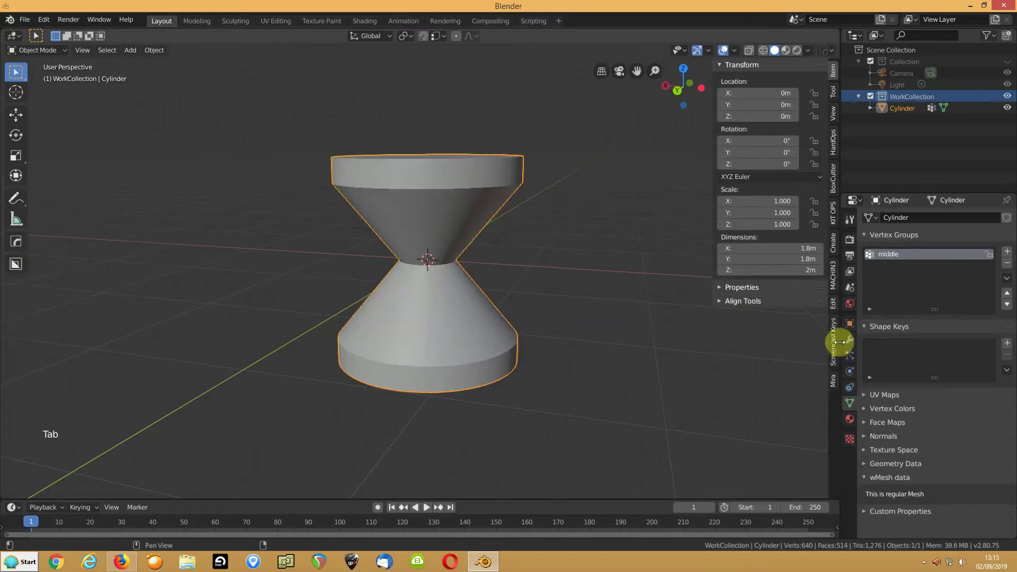
# Step: Add a Bevel modifier limited to vertex group 'middle', width 0.88m, 15 segments
pyautogui.click(851, 343)
pyautogui.click(881, 222)
pyautogui.click(988, 360)
pyautogui.click(873, 385)
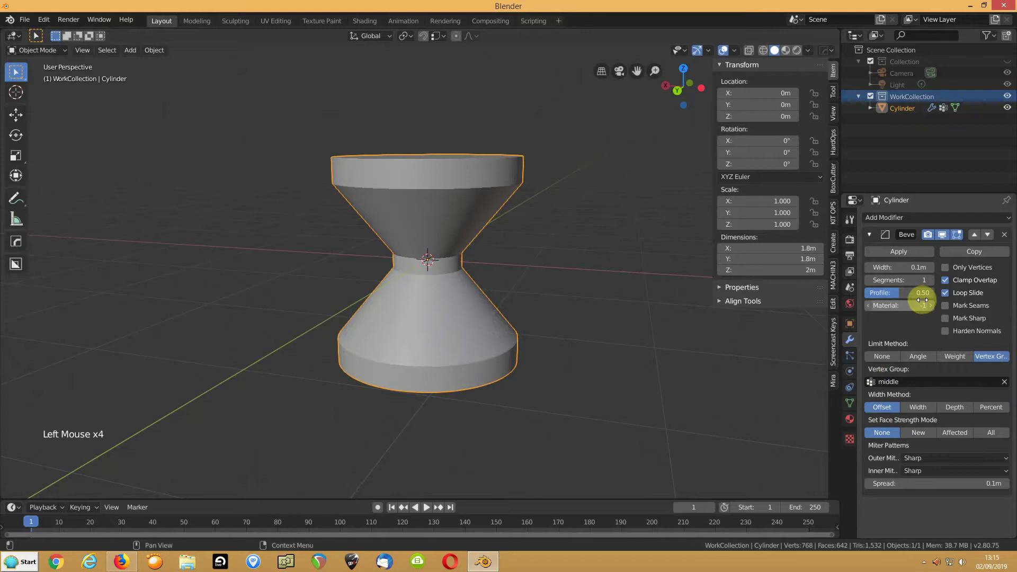
pyautogui.click(893, 268)
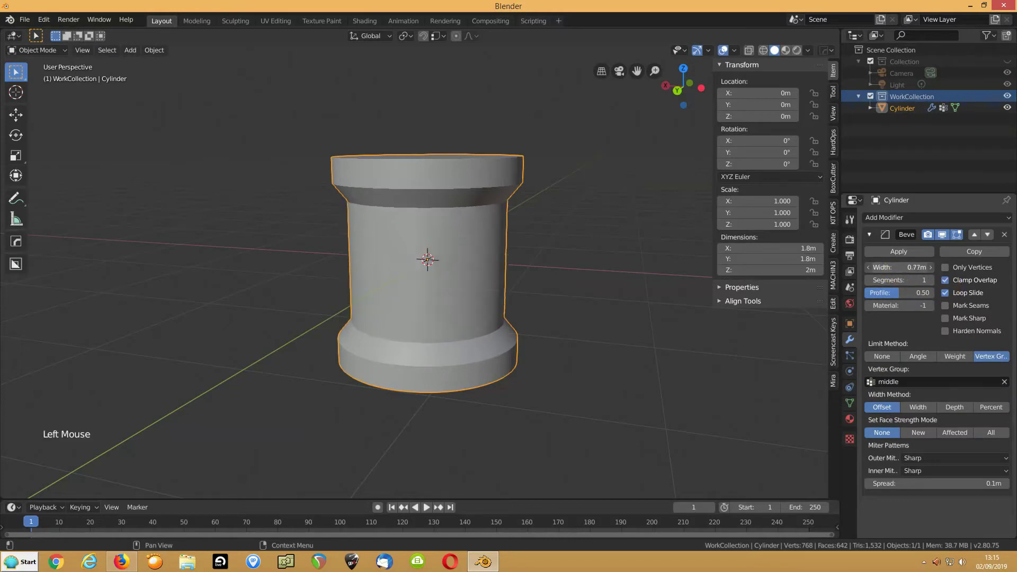
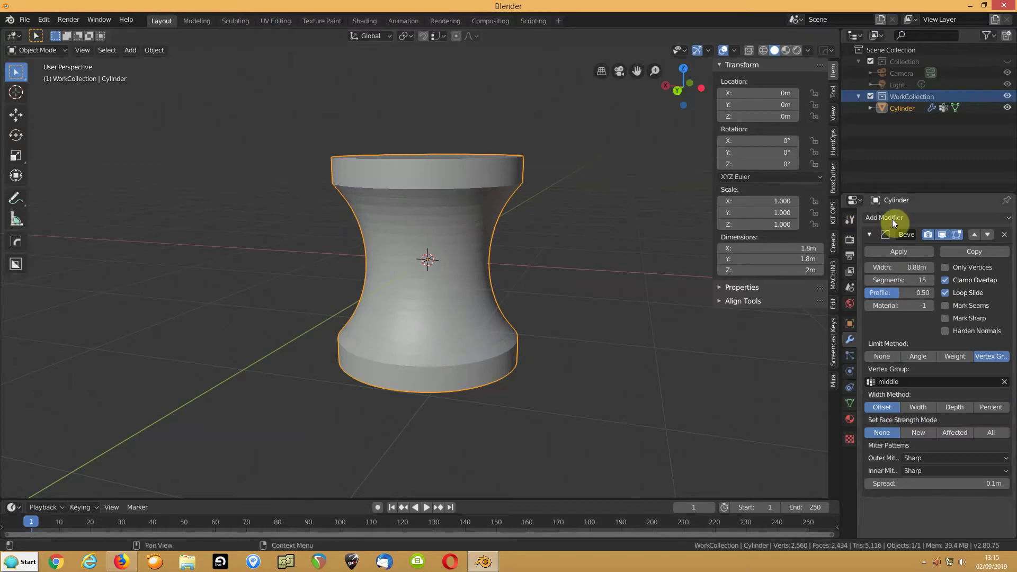
# Step: Add a second angle-limited Bevel modifier, width 0.02m with 3 segments, for the rims
pyautogui.click(893, 222)
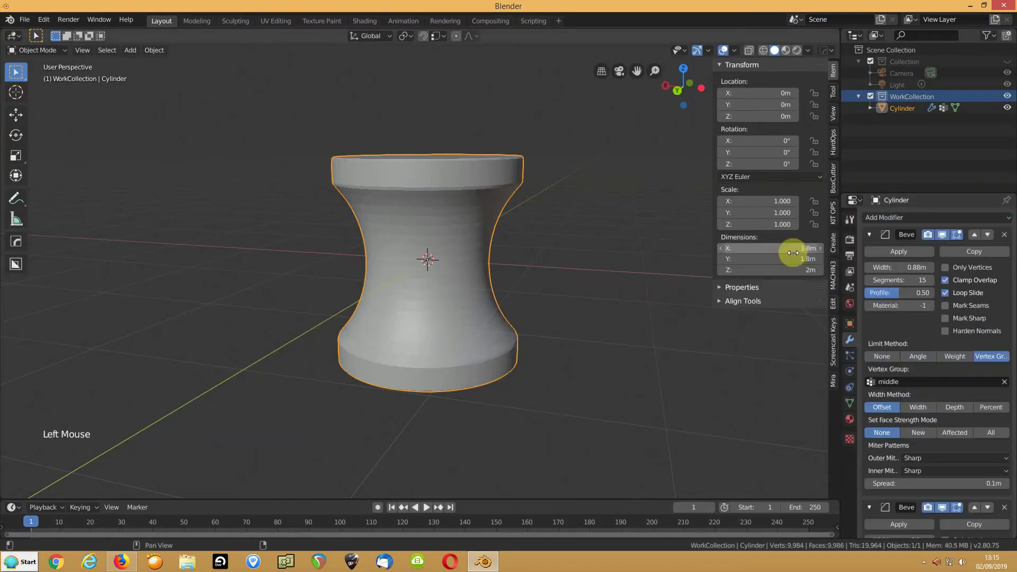
pyautogui.click(868, 237)
pyautogui.click(922, 382)
pyautogui.click(952, 307)
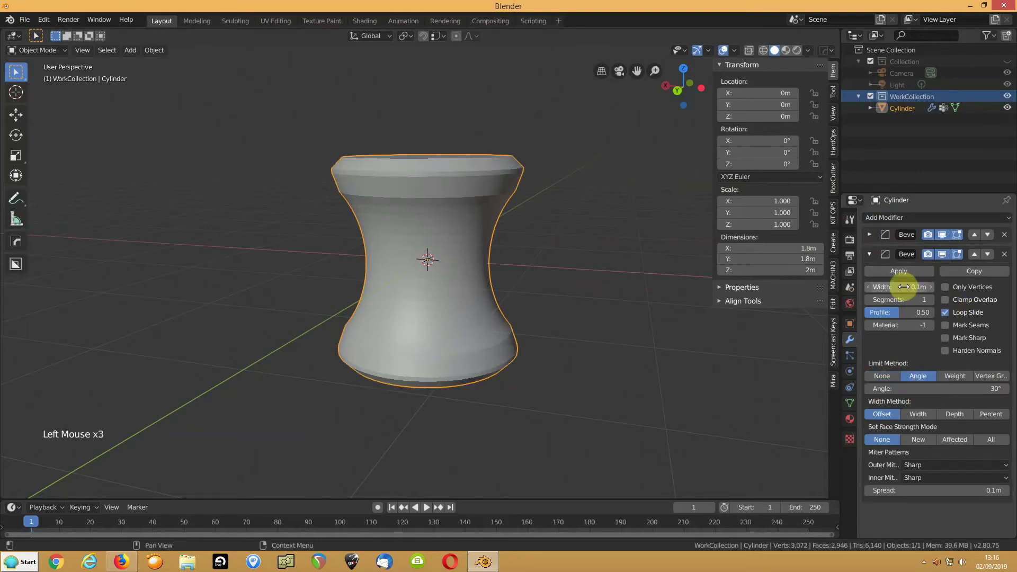
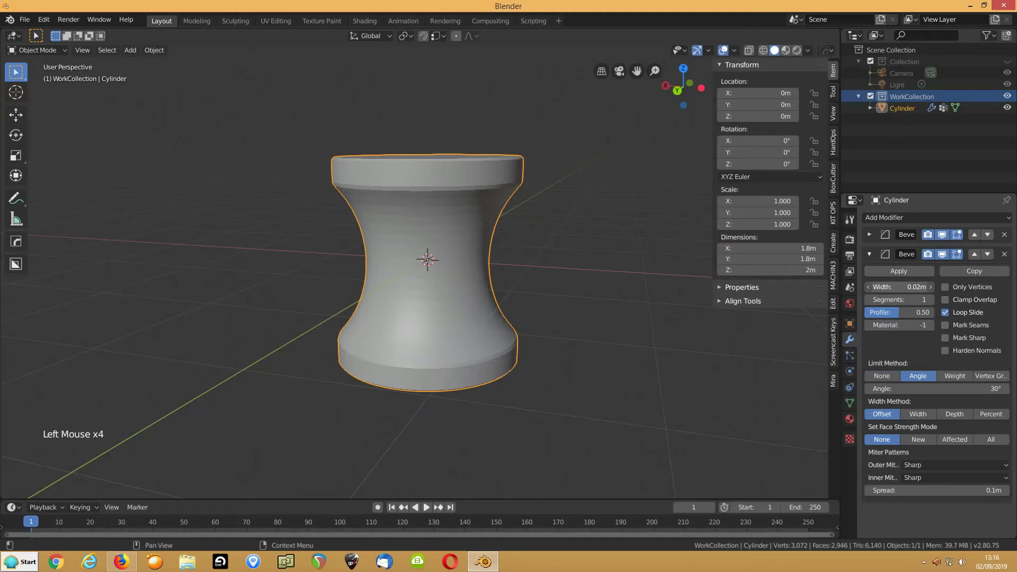
pyautogui.doubleClick(931, 306)
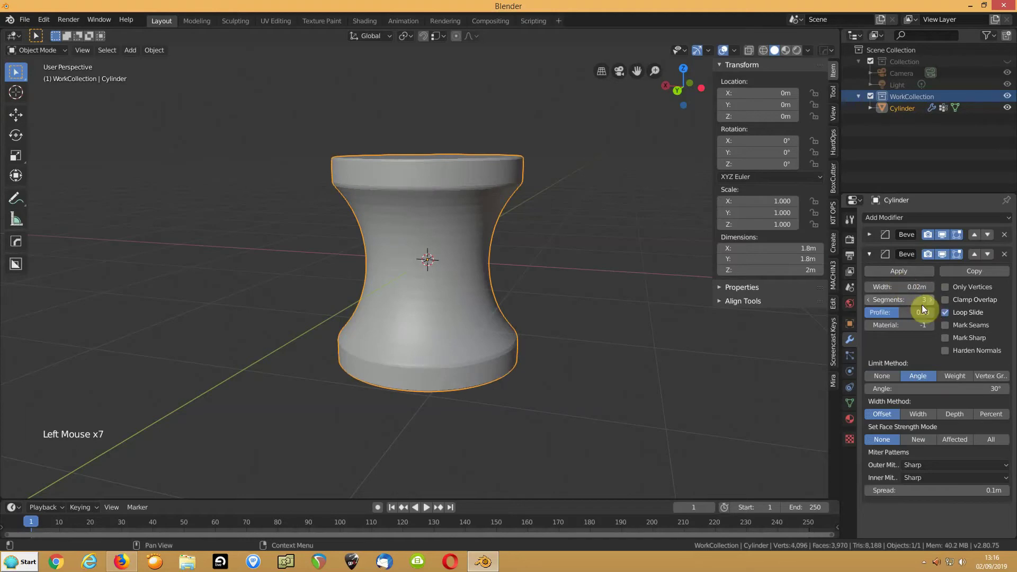
# Step: Orbit around the spool to inspect the softened rims from top and side
pyautogui.middleClick(507, 258)
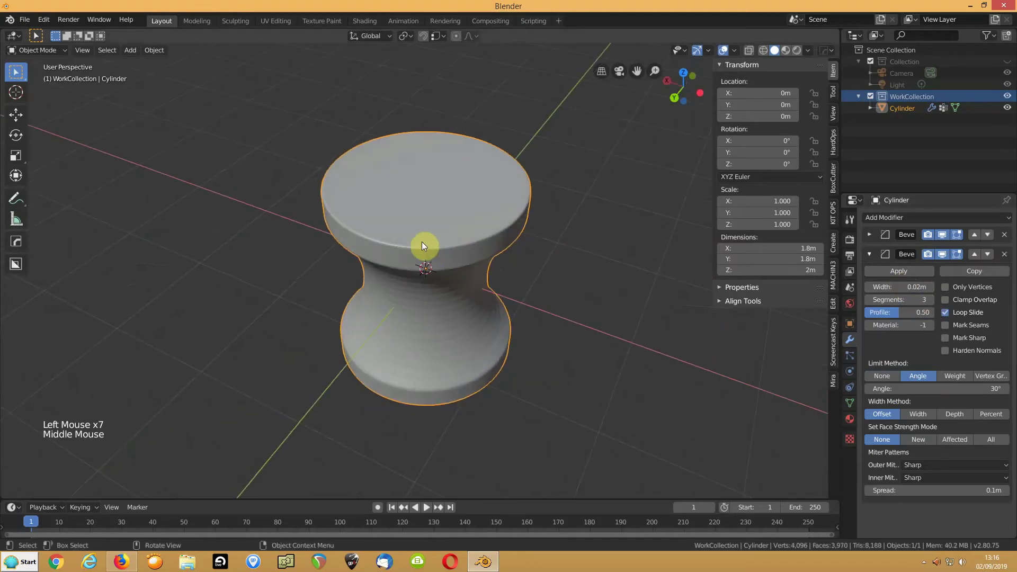
pyautogui.rightClick(399, 263)
pyautogui.middleClick(379, 310)
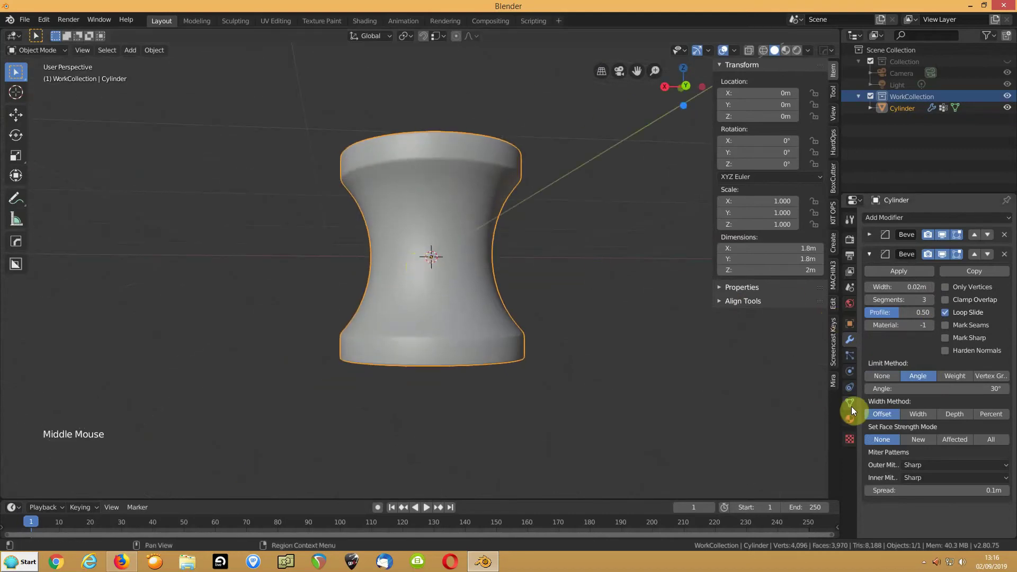
# Step: Enable Auto Smooth at 30° in the mesh Normals settings and inspect the shading
pyautogui.click(851, 411)
pyautogui.click(864, 441)
pyautogui.click(885, 454)
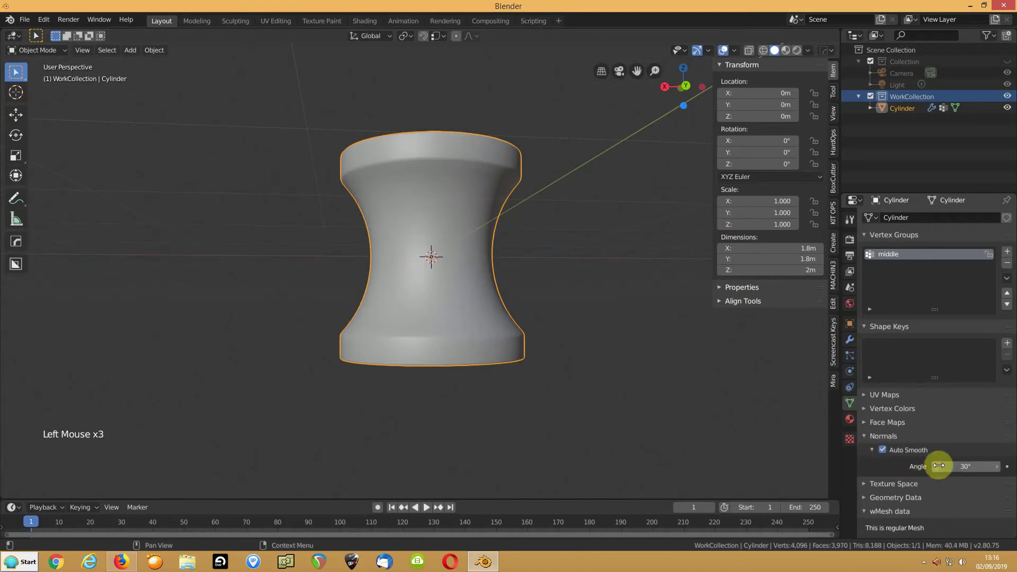
pyautogui.middleClick(522, 278)
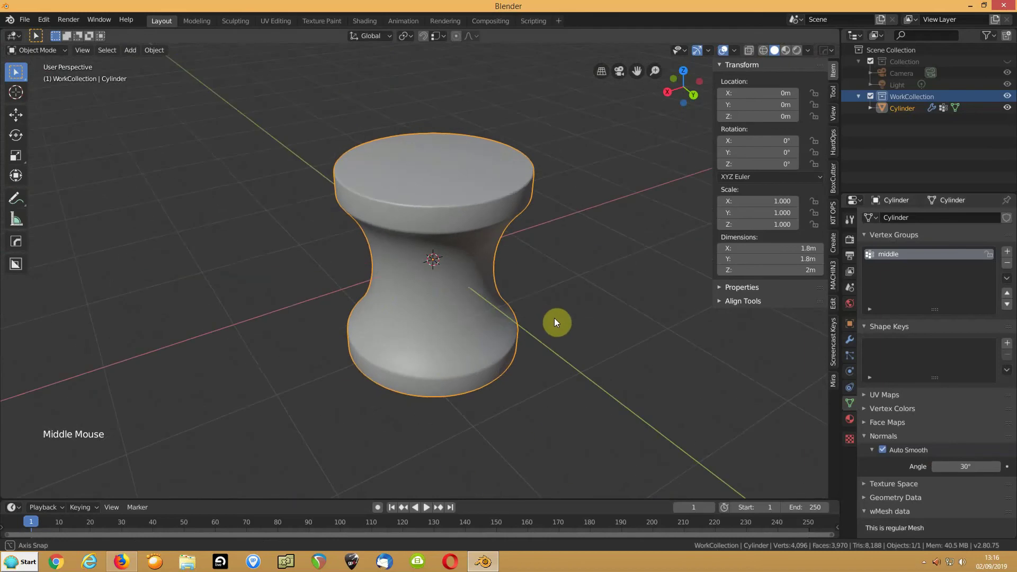
pyautogui.scroll(3)
pyautogui.scroll(-3)
pyautogui.scroll(3)
pyautogui.middleClick(508, 248)
pyautogui.scroll(3)
pyautogui.scroll(-3)
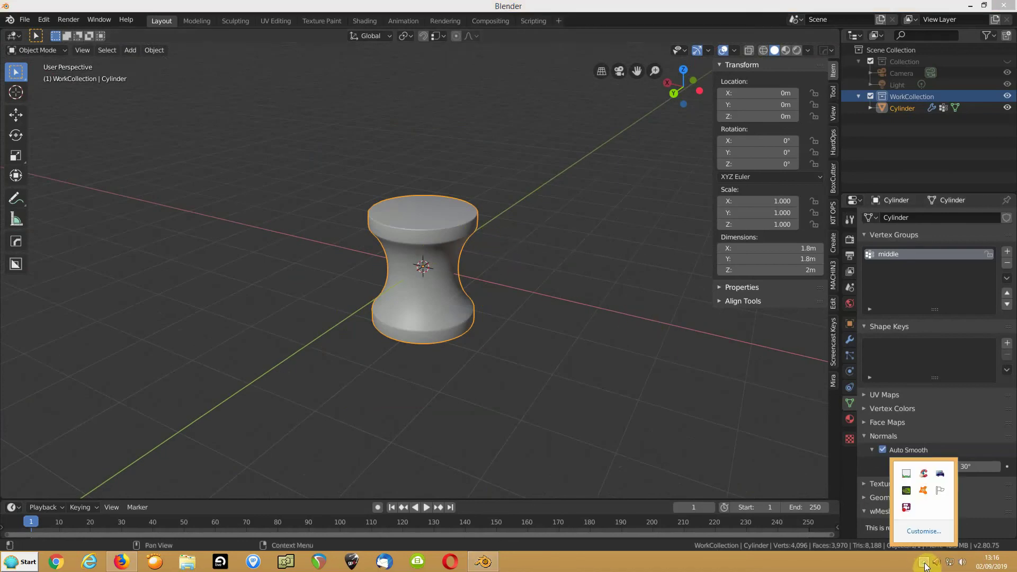